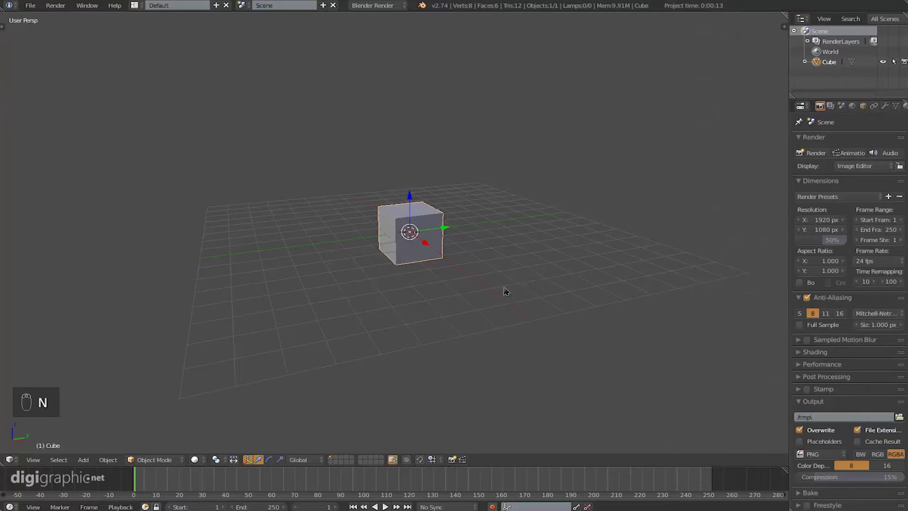
Step: Hide the cube's transform manipulator with Ctrl+Space
{"action": "key", "text": "ctrl+space"}
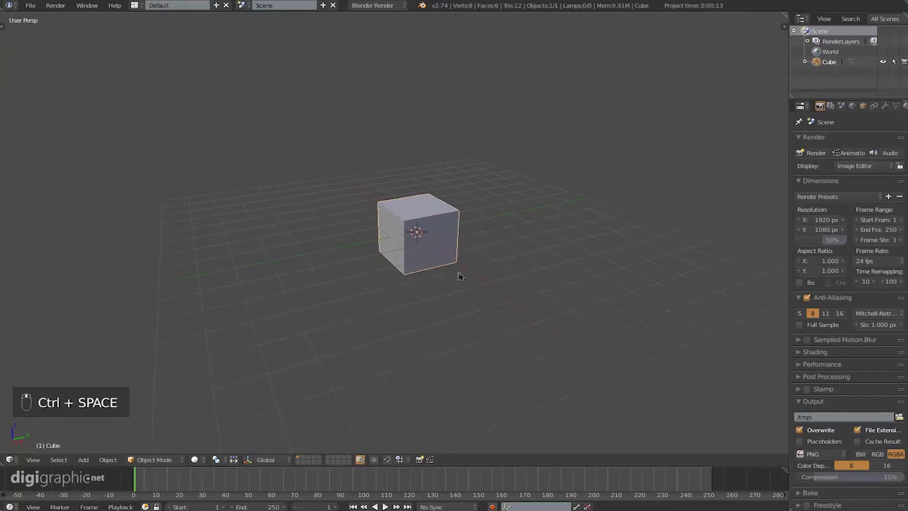
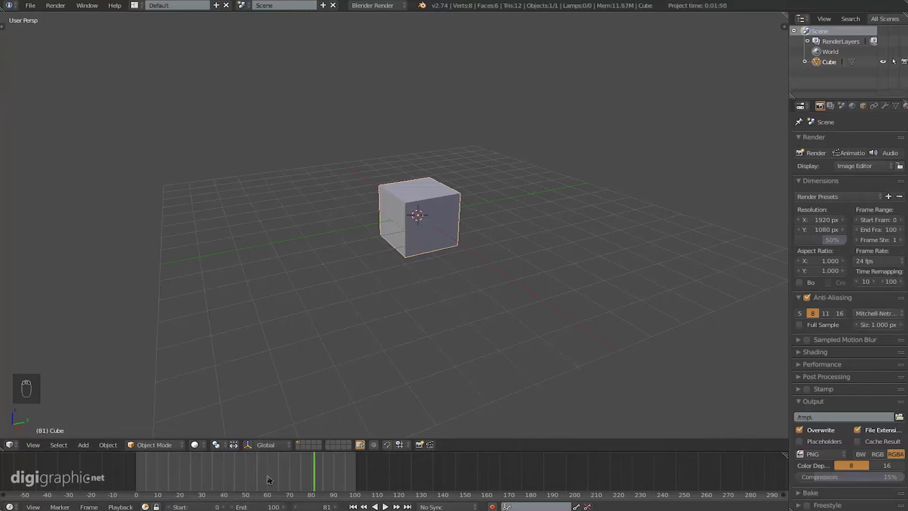
{"action": "left_click_drag", "start_coordinate": [441, 482], "coordinate": [332, 478]}
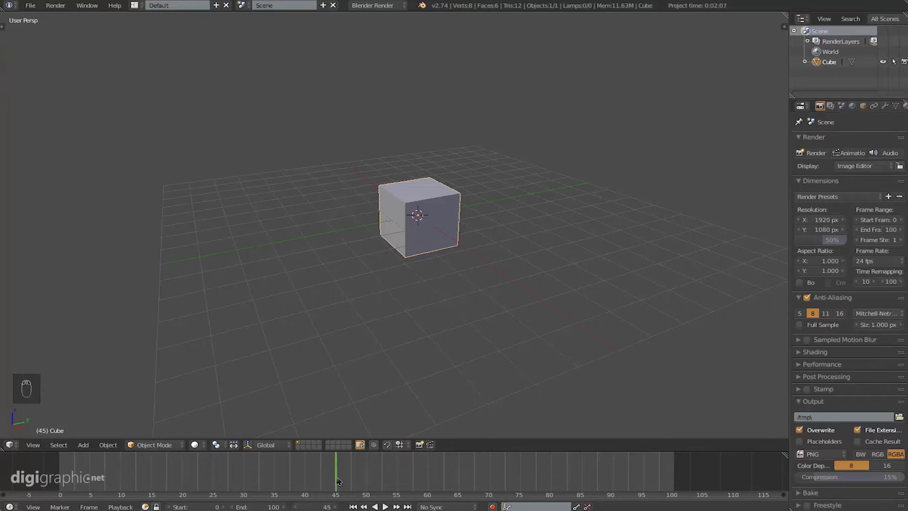
{"action": "key", "text": "e"}
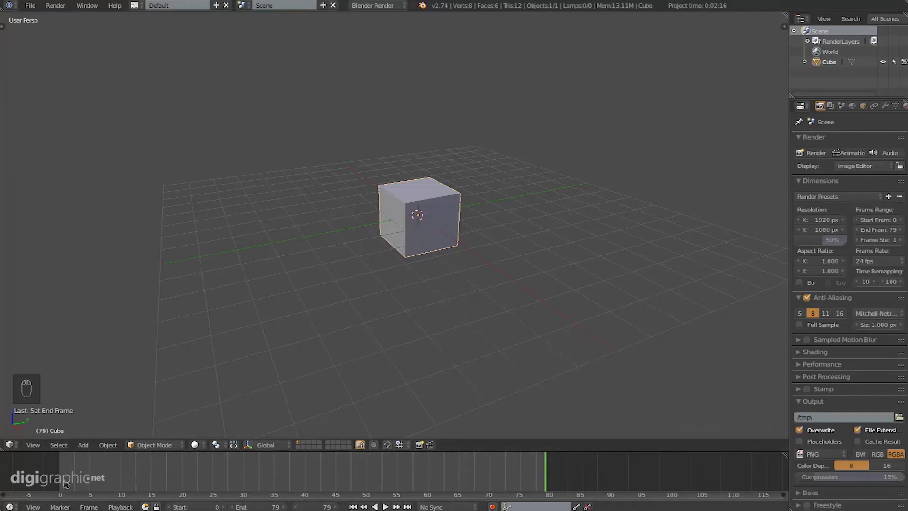
{"action": "left_click_drag", "start_coordinate": [421, 481], "coordinate": [556, 476]}
{"action": "key", "text": "e"}
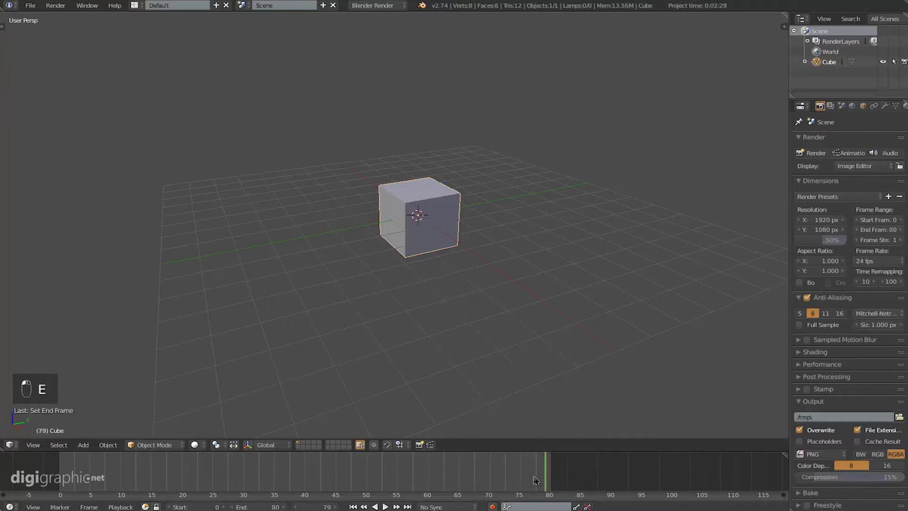
{"action": "key", "text": "e"}
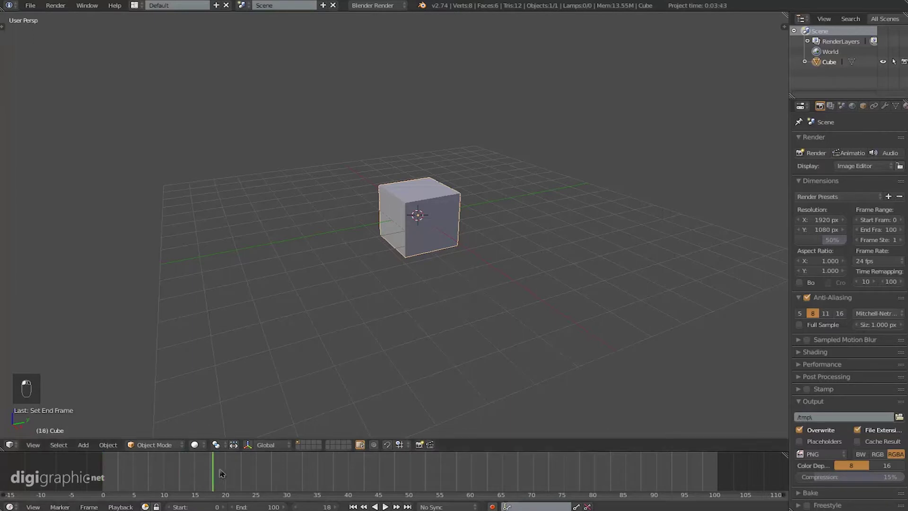
Step: Move the cube up off the grid at several frames so auto keying records location keys
{"action": "key", "text": "g"}
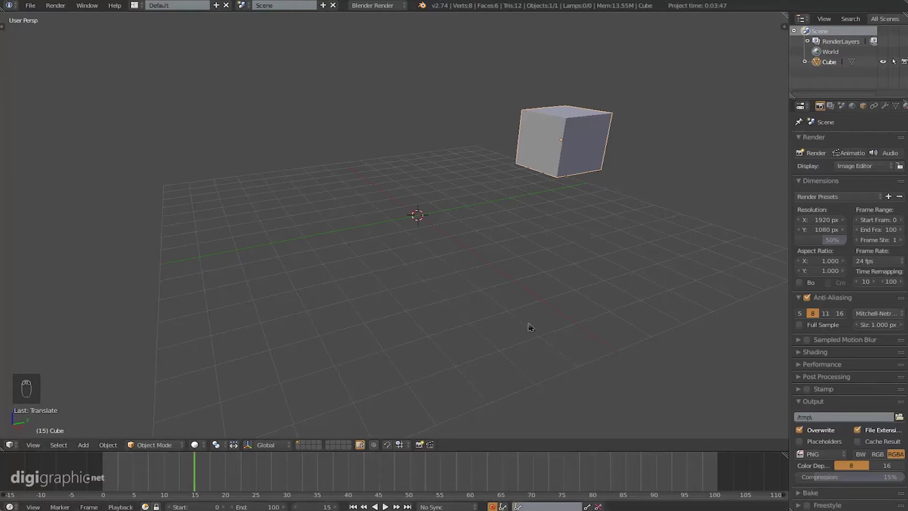
{"action": "key", "text": "g"}
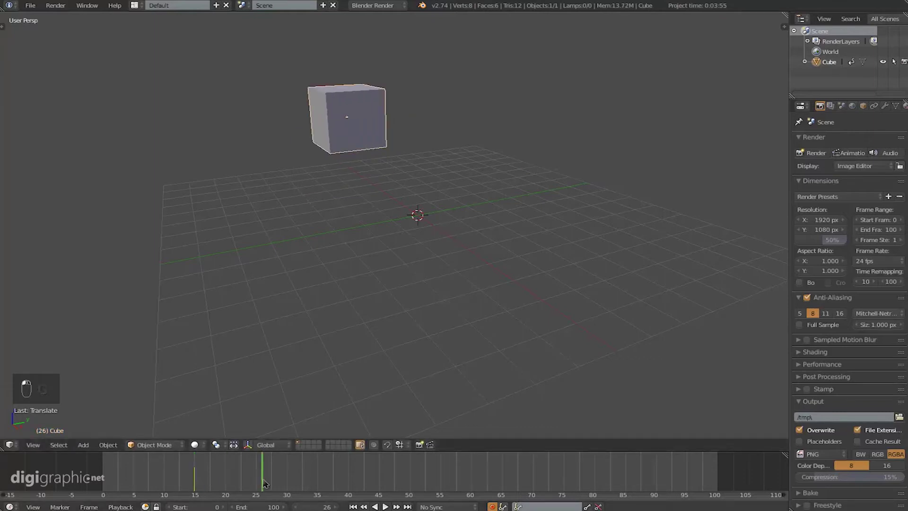
{"action": "key", "text": "g"}
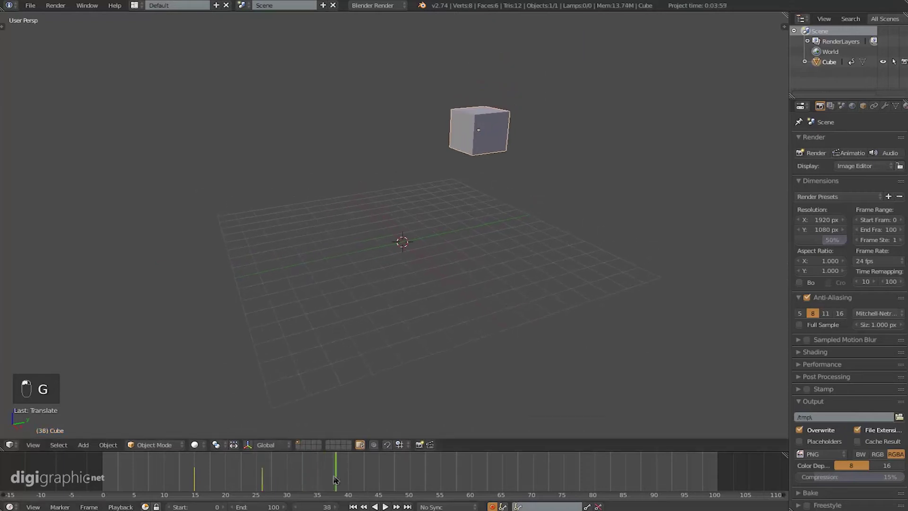
{"action": "key", "text": "g"}
Step: Jump back around frame 20, adjust the cube, then lift it high above the grid at frame 50
{"action": "left_click_drag", "start_coordinate": [509, 204], "coordinate": [379, 272]}
{"action": "left_click_drag", "start_coordinate": [499, 332], "coordinate": [382, 481]}
{"action": "key", "text": "g"}
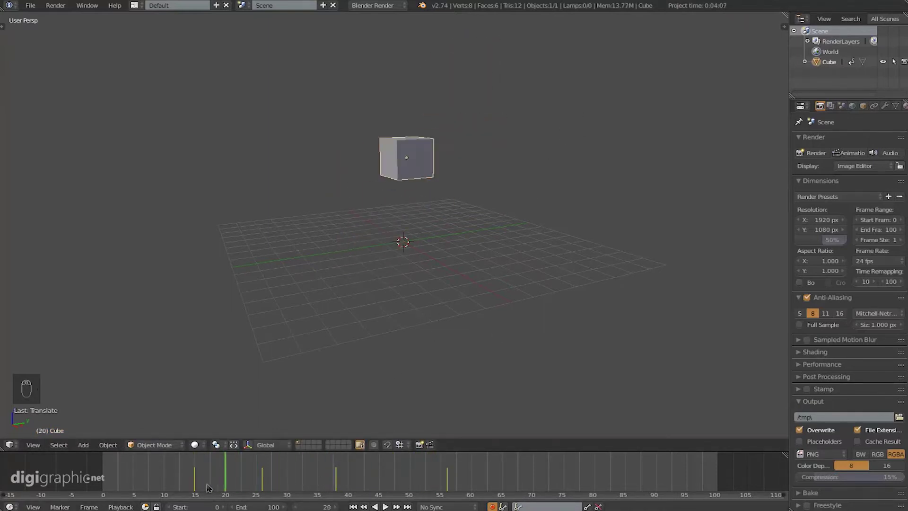
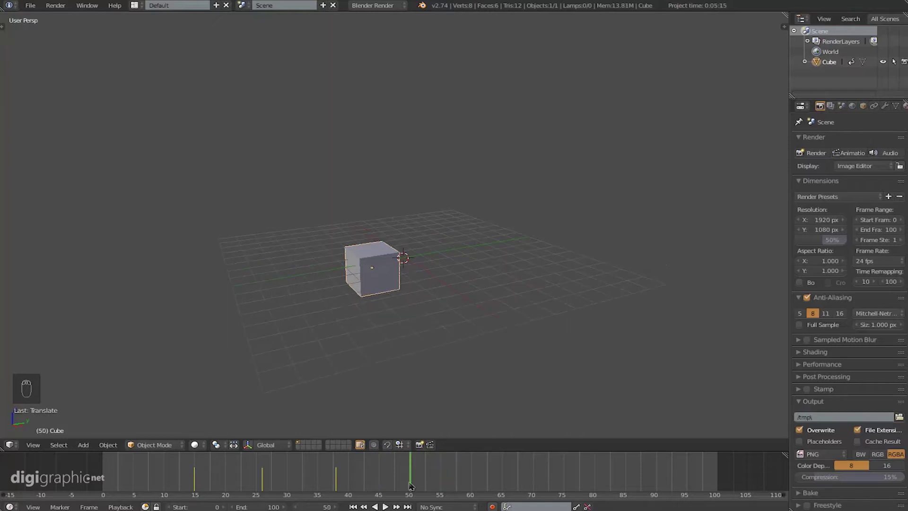
{"action": "key", "text": "g"}
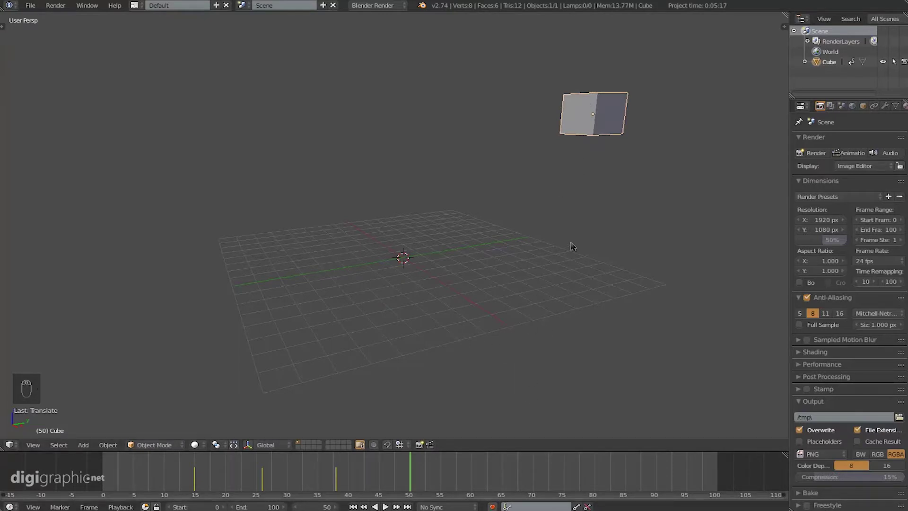
Step: Bring up the Insert Keyframe menu to key the cube's location at frame 50
{"action": "key", "text": "i"}
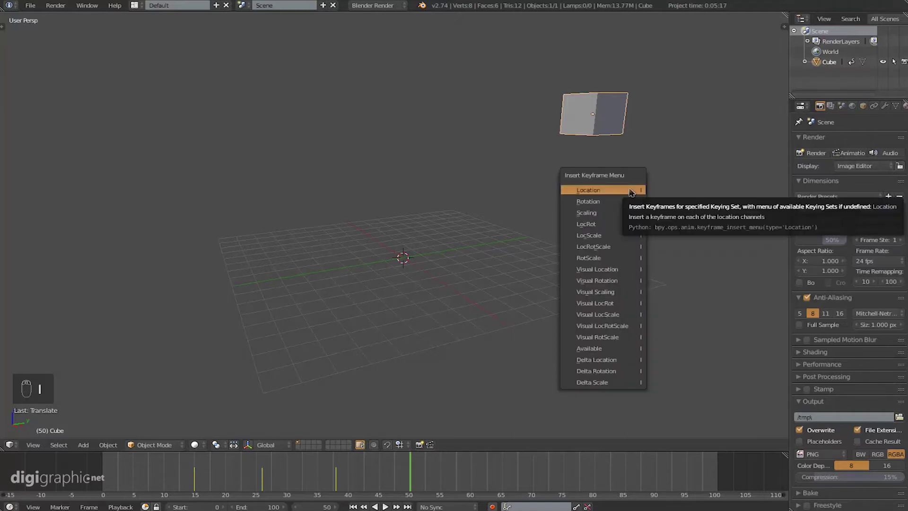
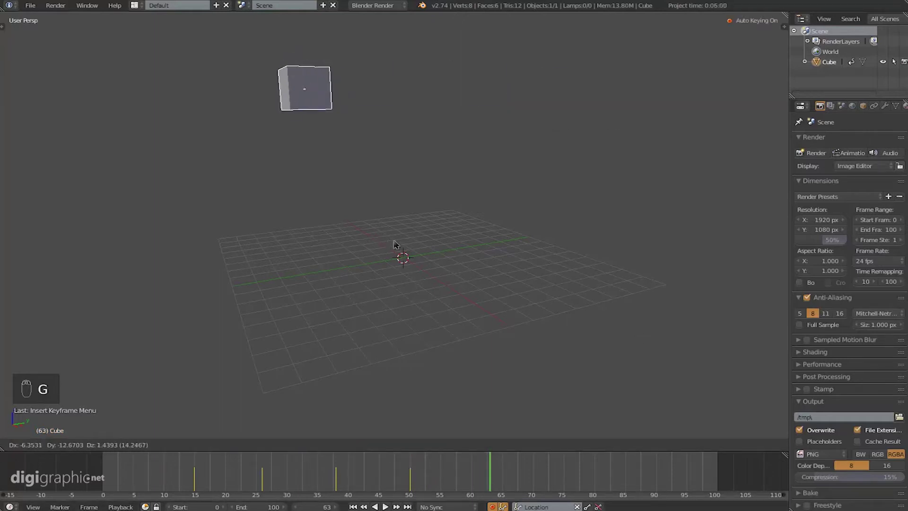
Step: Rotate and lower the cube near the grid at frame 80 and switch the keying set to Rotation
{"action": "key", "text": "r"}
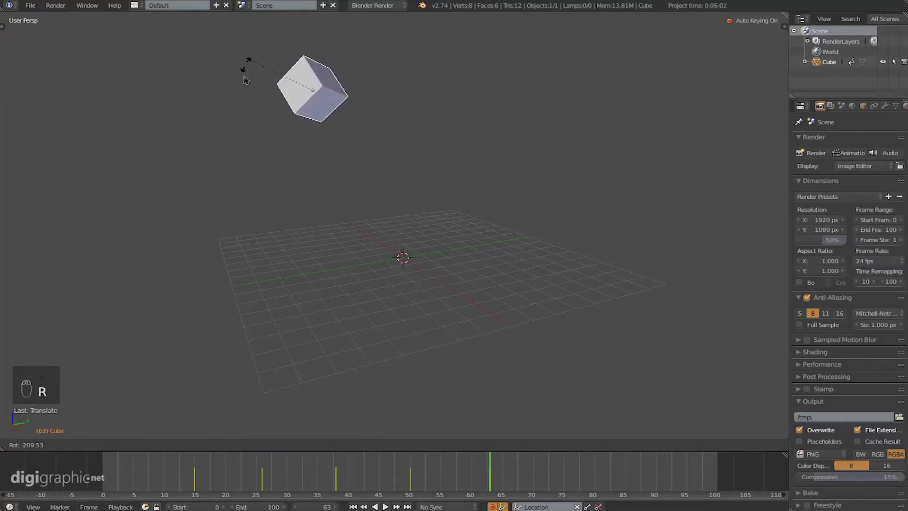
{"action": "key", "text": "s"}
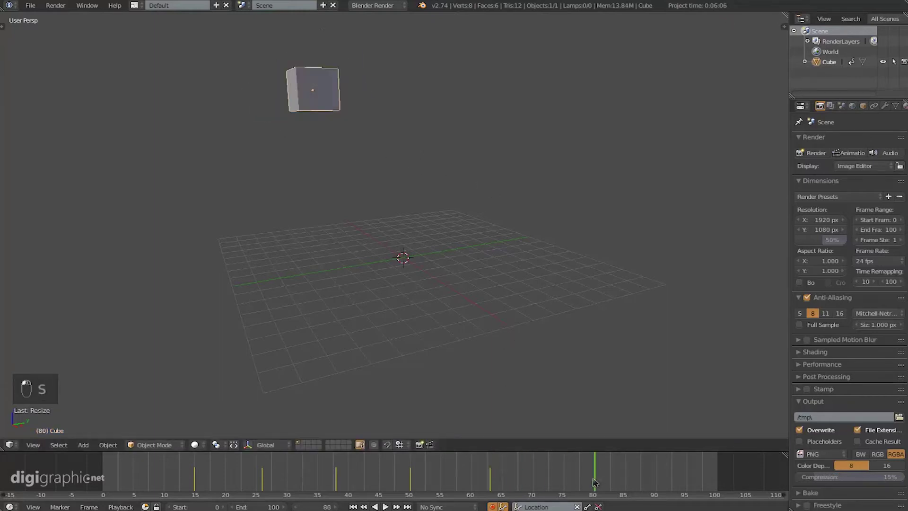
{"action": "key", "text": "g"}
{"action": "key", "text": "r"}
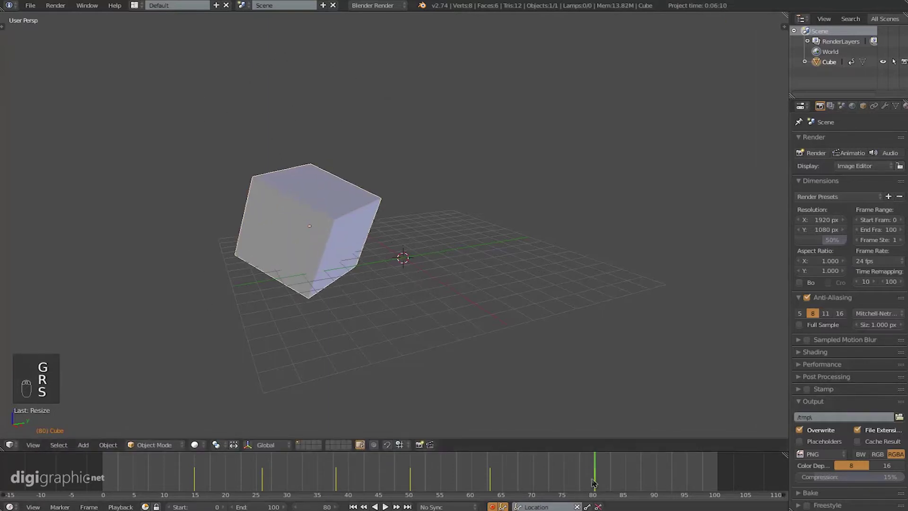
{"action": "left_click_drag", "start_coordinate": [563, 480], "coordinate": [629, 477]}
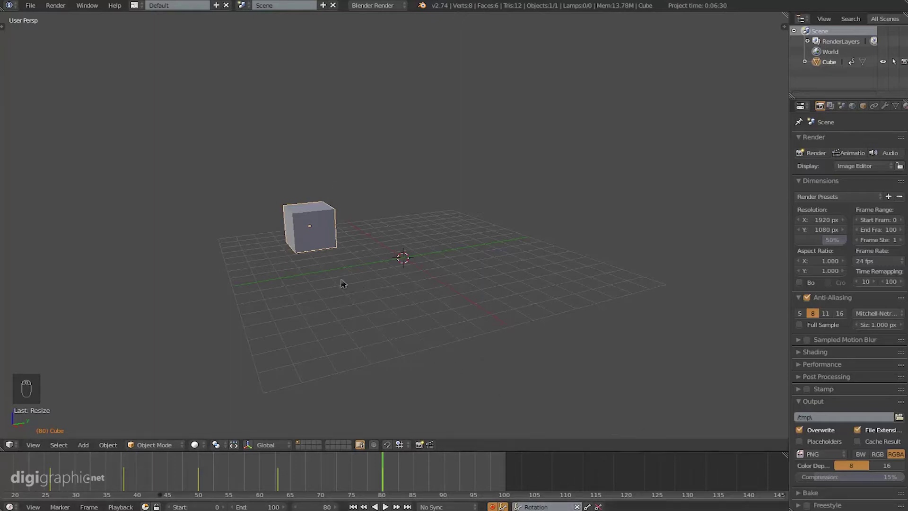
Step: Key the cube's rotation at frame 80, tilt it at a later frame, then review the tumble
{"action": "key", "text": "g"}
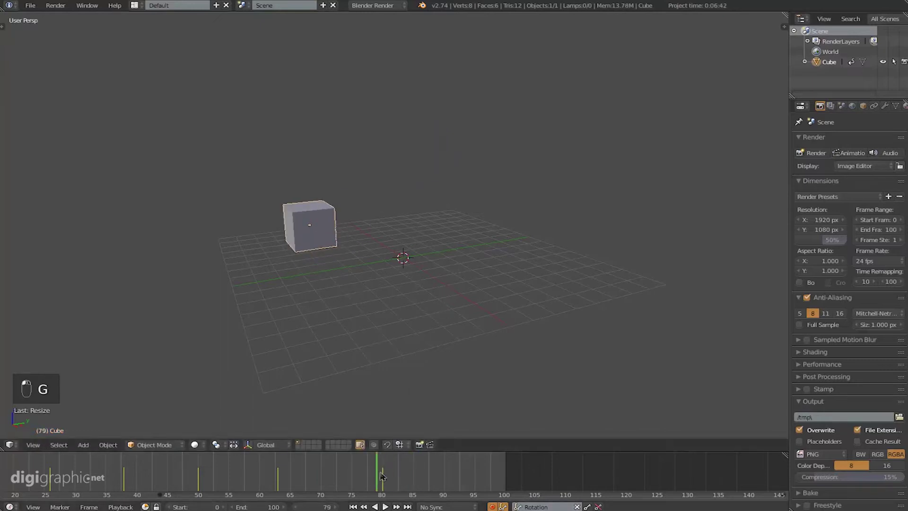
{"action": "key", "text": "g"}
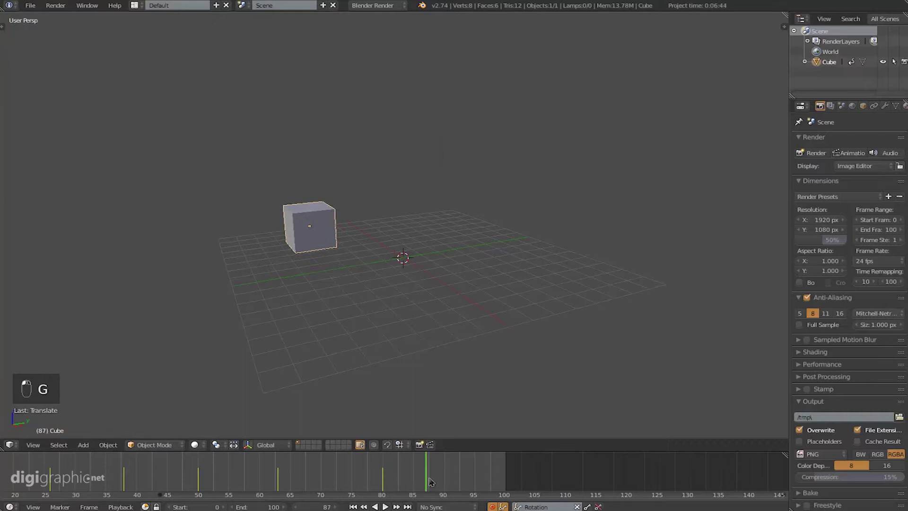
{"action": "key", "text": "g"}
{"action": "key", "text": "r"}
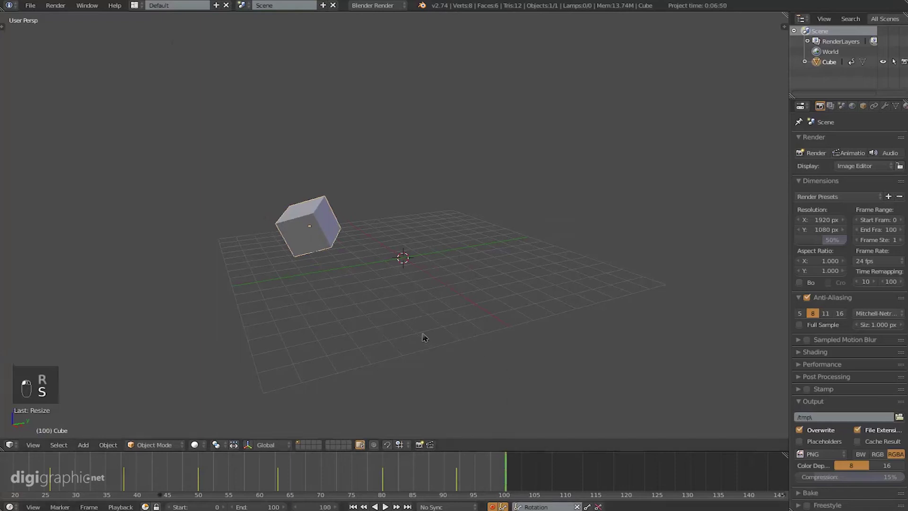
{"action": "key", "text": "g"}
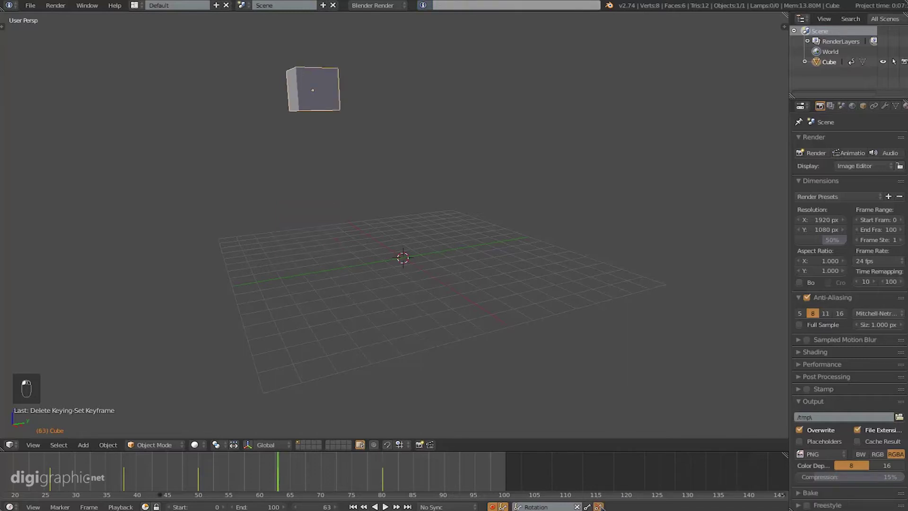
Step: Switch the lower editor to the Dope Sheet showing the cube's keyframes to frame 50
{"action": "left_click_drag", "start_coordinate": [292, 483], "coordinate": [423, 484]}
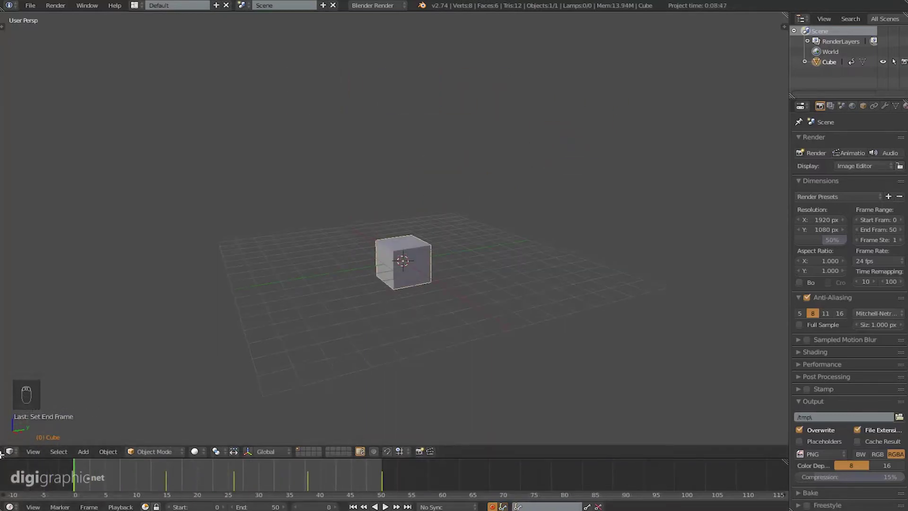
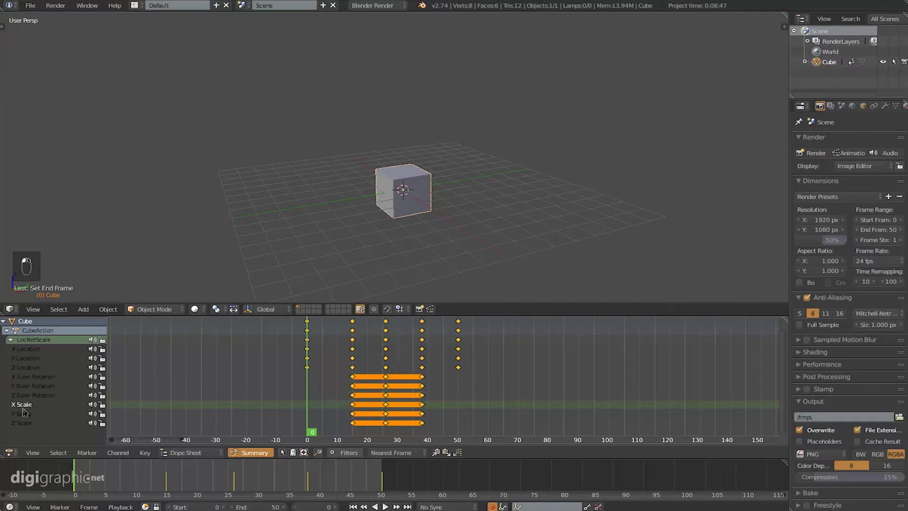
Step: Play the bounce, undo an accidental keyframe deletion, and select all keyframes again
{"action": "key", "text": "a"}
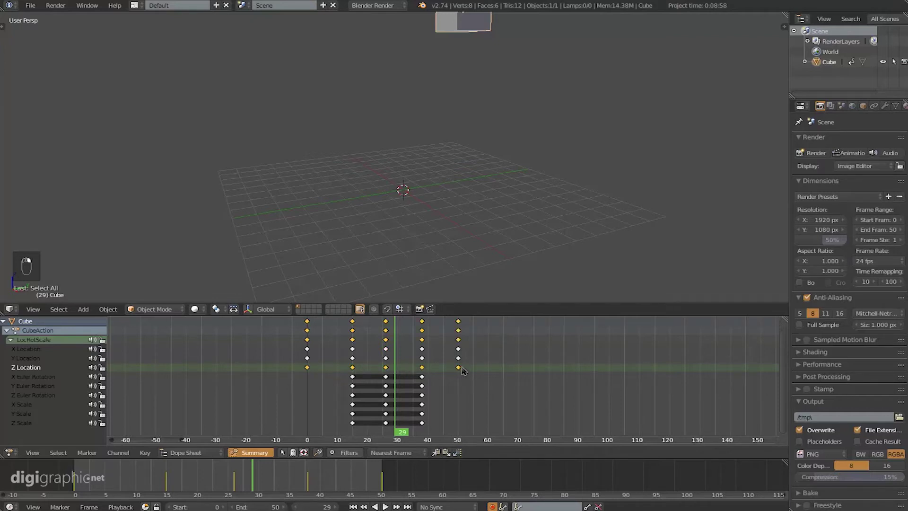
{"action": "key", "text": "x"}
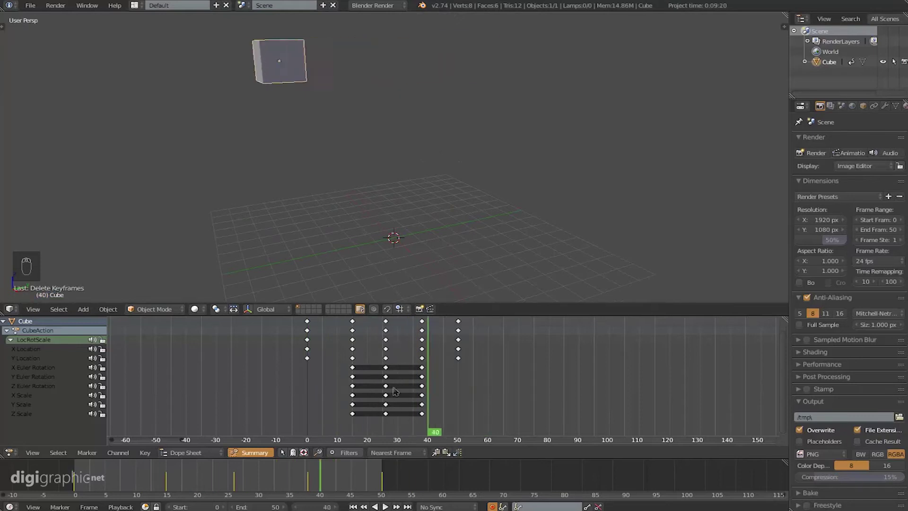
{"action": "key", "text": "ctrl+z"}
{"action": "key", "text": "ctrl+z"}
{"action": "key", "text": "ctrl+z"}
{"action": "key", "text": "a"}
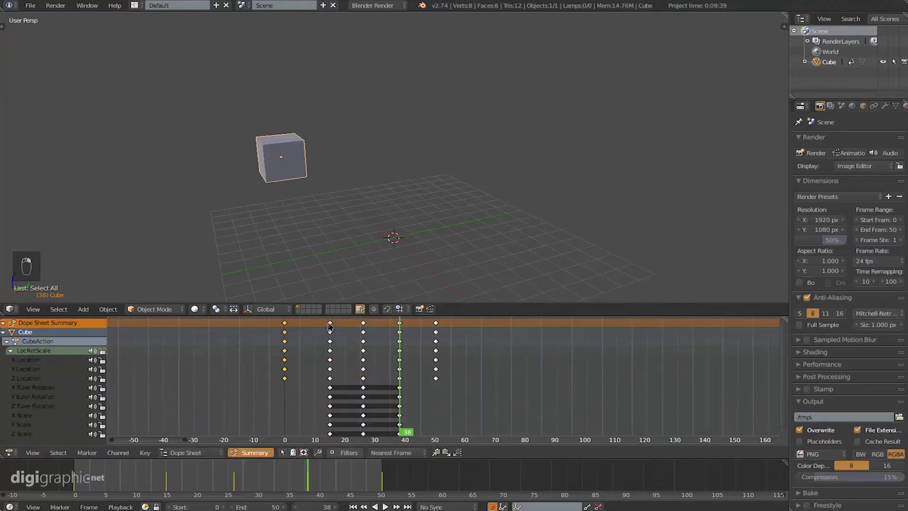
Step: Duplicate the bounce keyframes with Shift+D to frames around 63, 78 and 94
{"action": "key", "text": "e"}
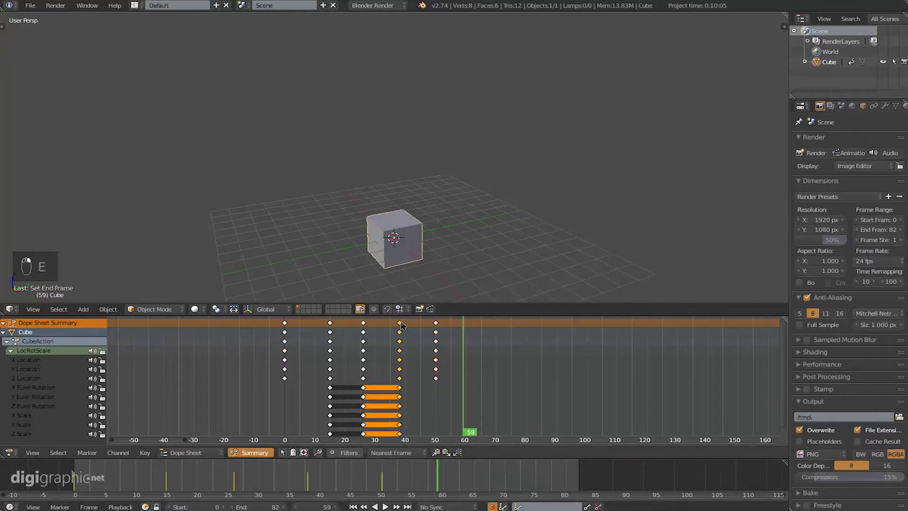
{"action": "key", "text": "shift+d"}
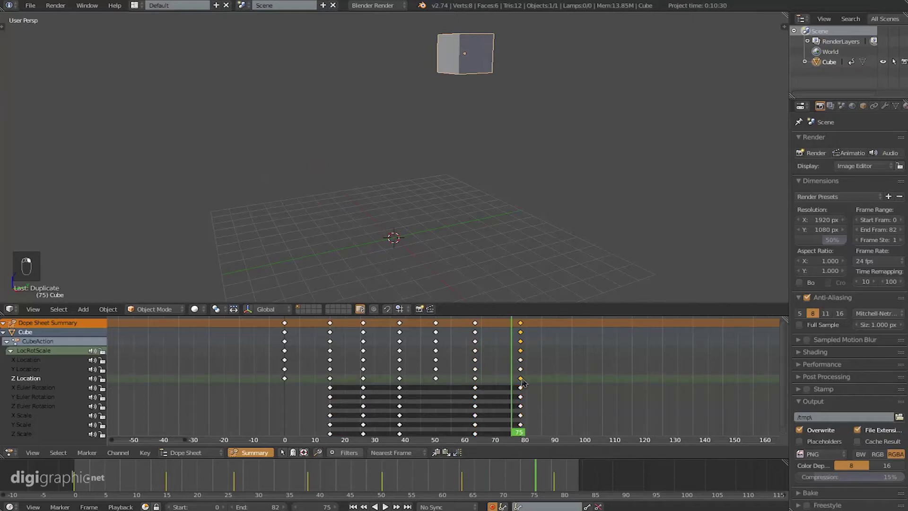
{"action": "key", "text": "shift+d"}
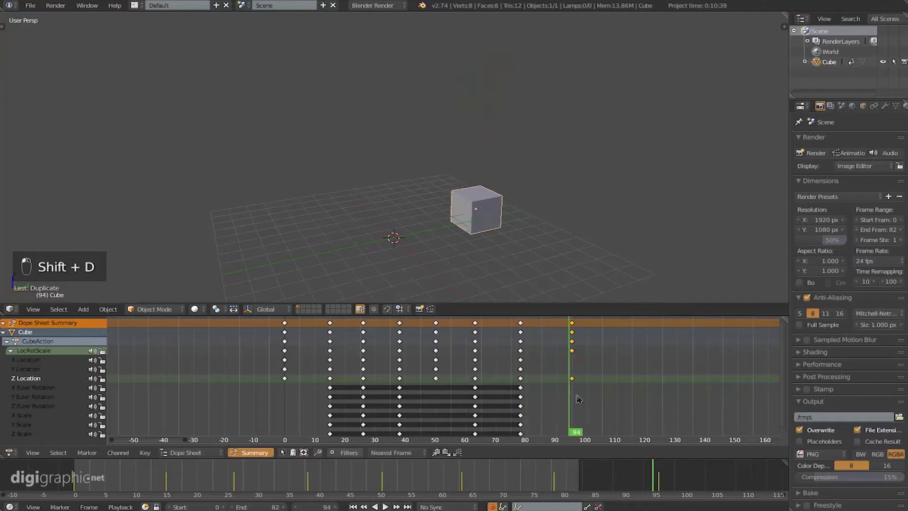
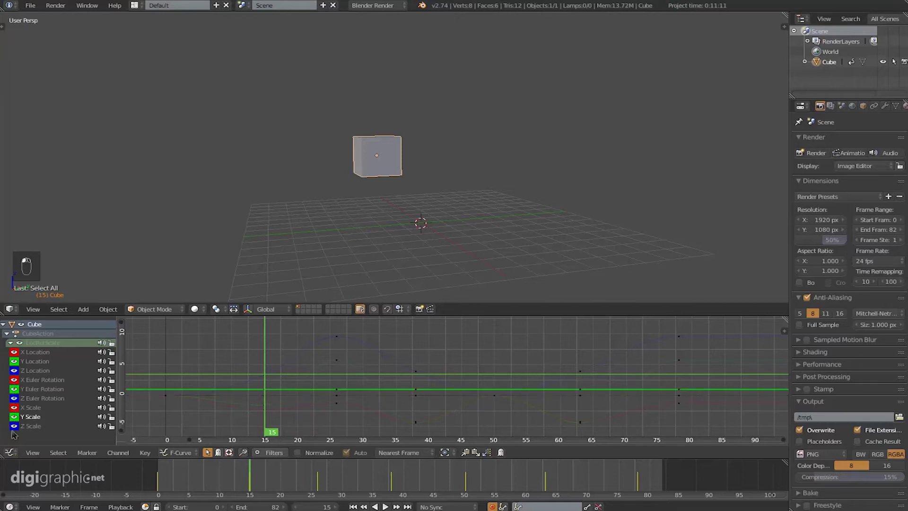
Step: Show the cube's height curve in the Graph Editor and pick a keyframe point to smooth the dip
{"action": "left_click", "coordinate": [17, 382]}
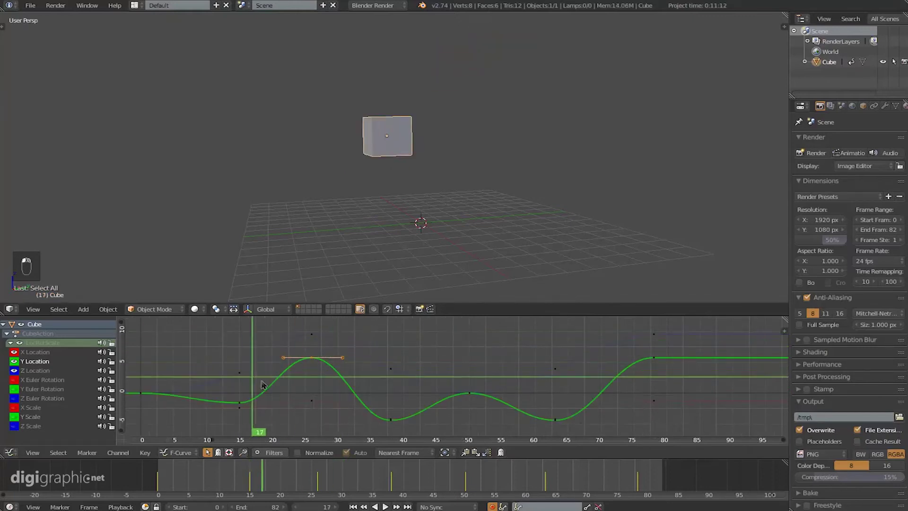
{"action": "right_click", "coordinate": [347, 341]}
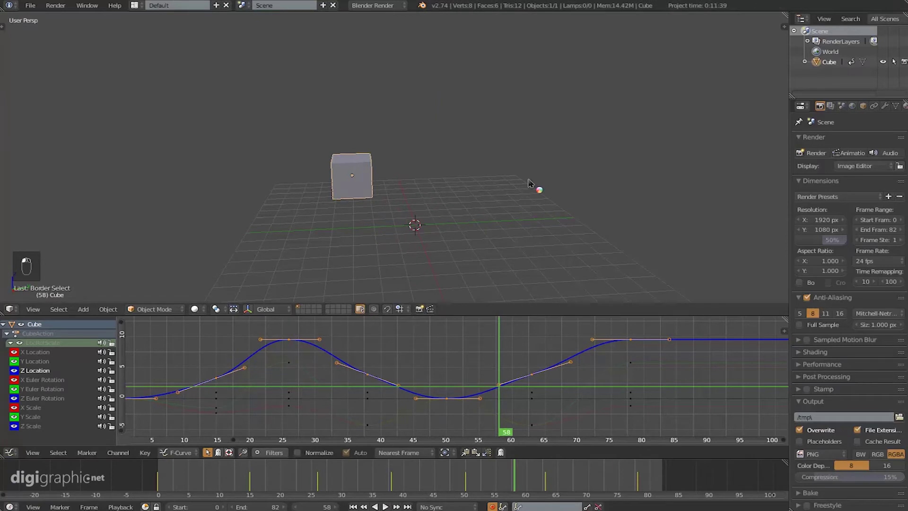
Step: Play the bounce animation with Alt+A through to frame 82, then stop it
{"action": "key", "text": "alt+a"}
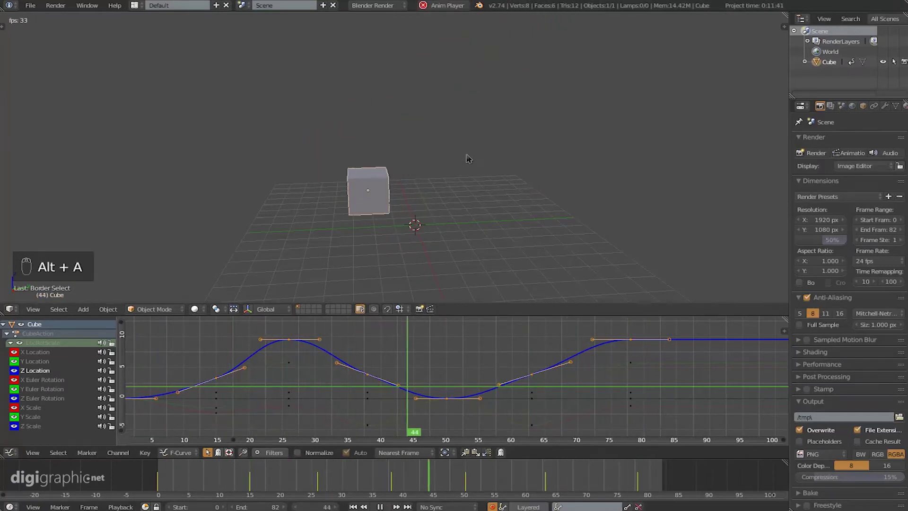
{"action": "key", "text": "alt+a"}
{"action": "key", "text": "Right"}
{"action": "key", "text": "shift+Right"}
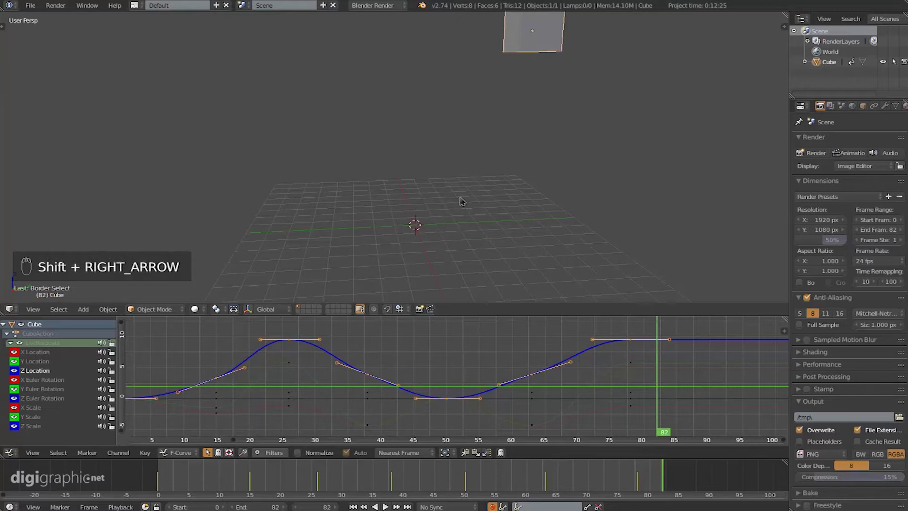
Step: Jump between the first and last frames repeatedly, ending back at frame 0
{"action": "key", "text": "shift+Left"}
{"action": "key", "text": "shift+Right"}
{"action": "key", "text": "shift+Left"}
{"action": "key", "text": "shift+Right"}
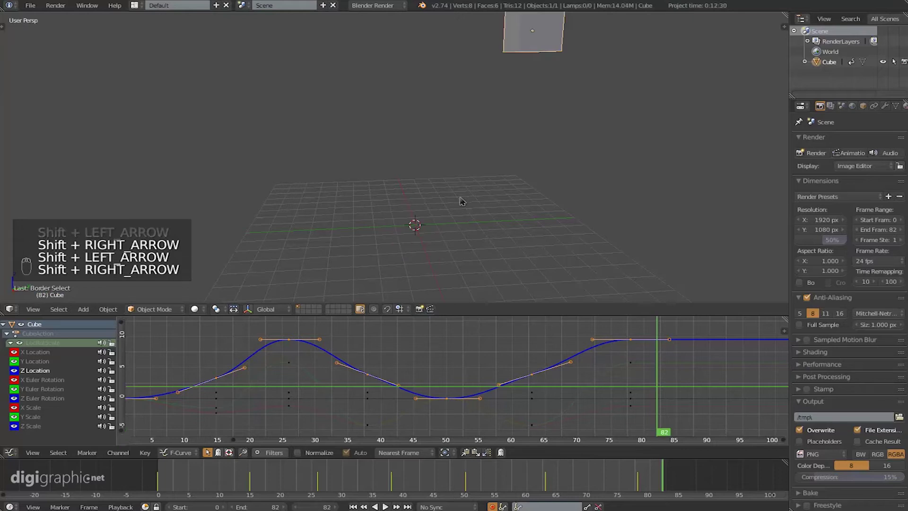
{"action": "key", "text": "shift+Left"}
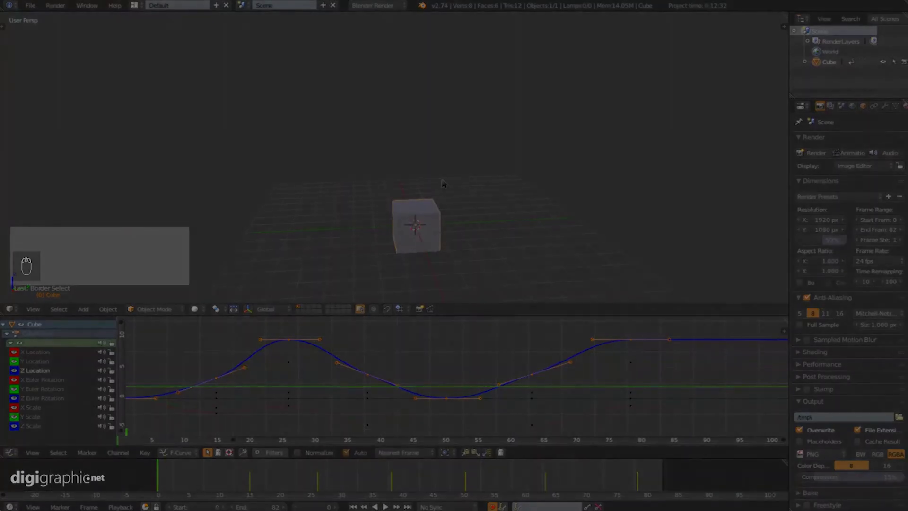
{"action": "key", "text": "shift+Right"}
{"action": "key", "text": "shift+Left"}
{"action": "key", "text": "shift+Right"}
{"action": "key", "text": "shift+Left"}
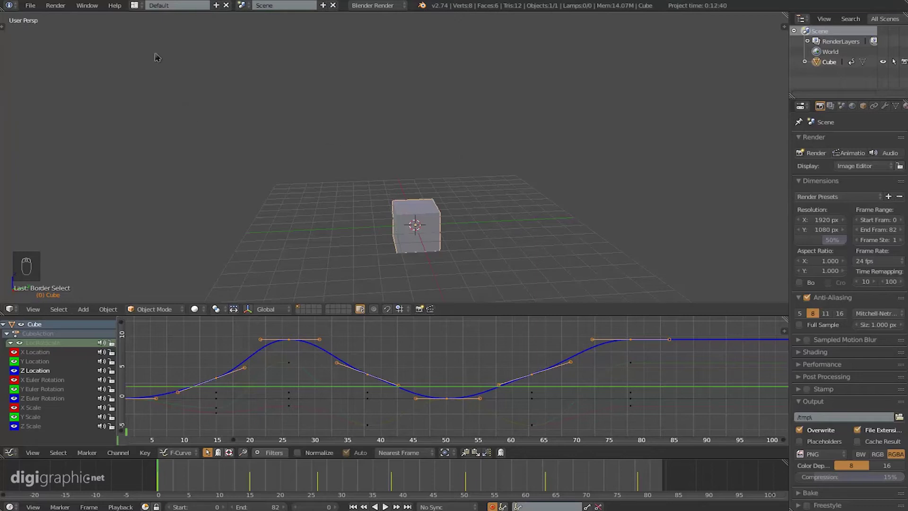
Step: Reload the start-up file, clear the scene and view it in Front Ortho
{"action": "key", "text": "ctrl+n"}
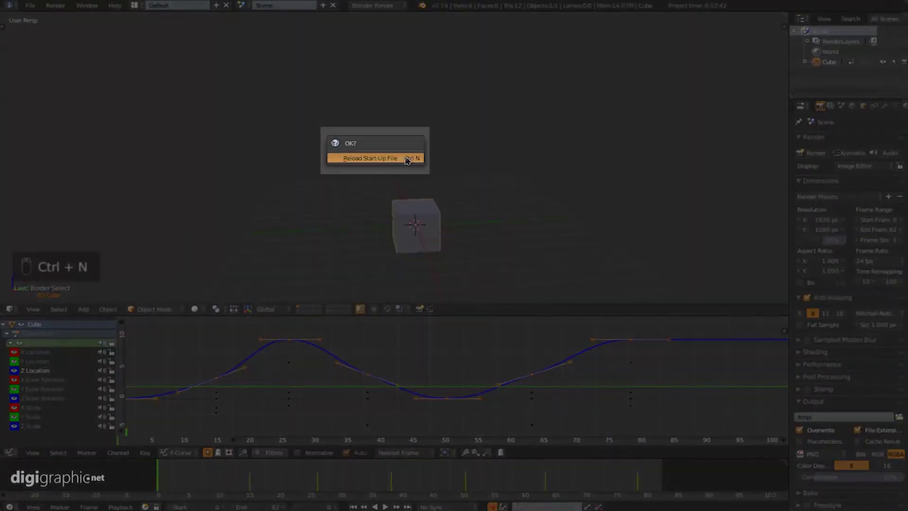
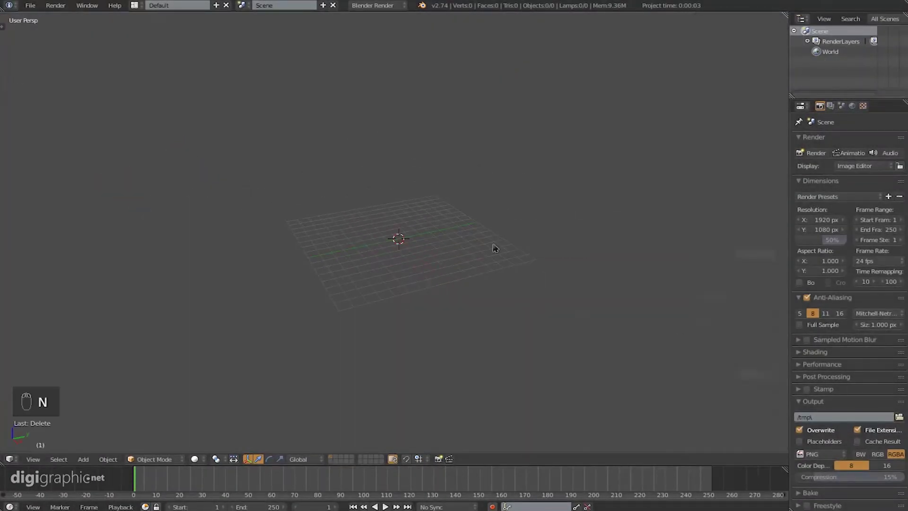
{"action": "key", "text": "KP_5"}
{"action": "key", "text": "KP_1"}
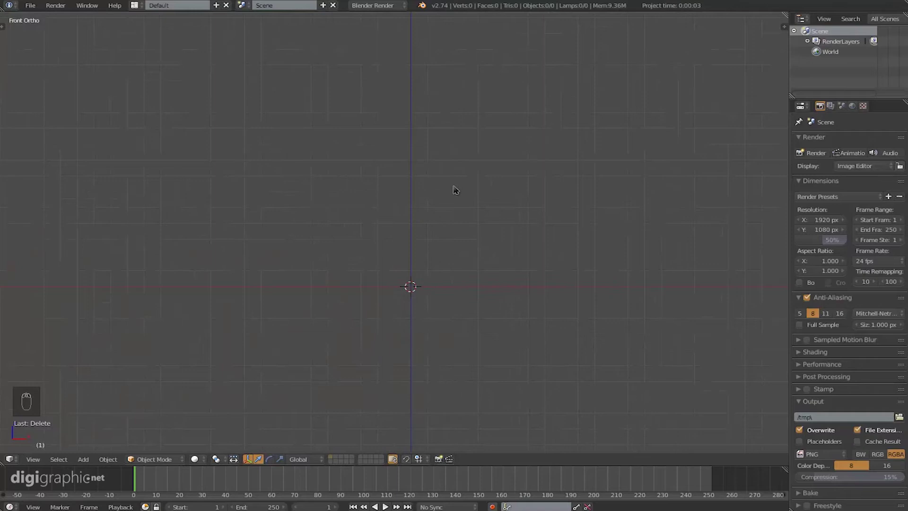
Step: Add a UV sphere at the origin and show the properties sidebar for grease pencil drawing
{"action": "key", "text": "shift+a"}
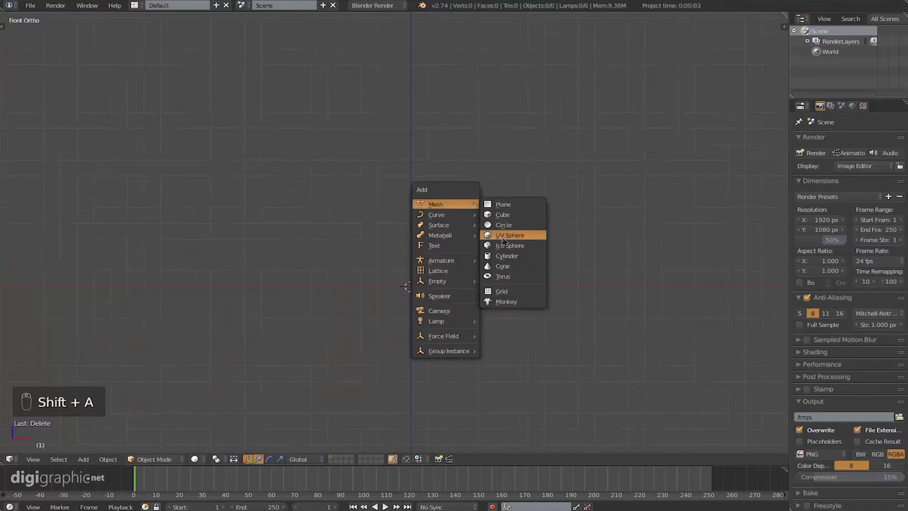
{"action": "key", "text": "n"}
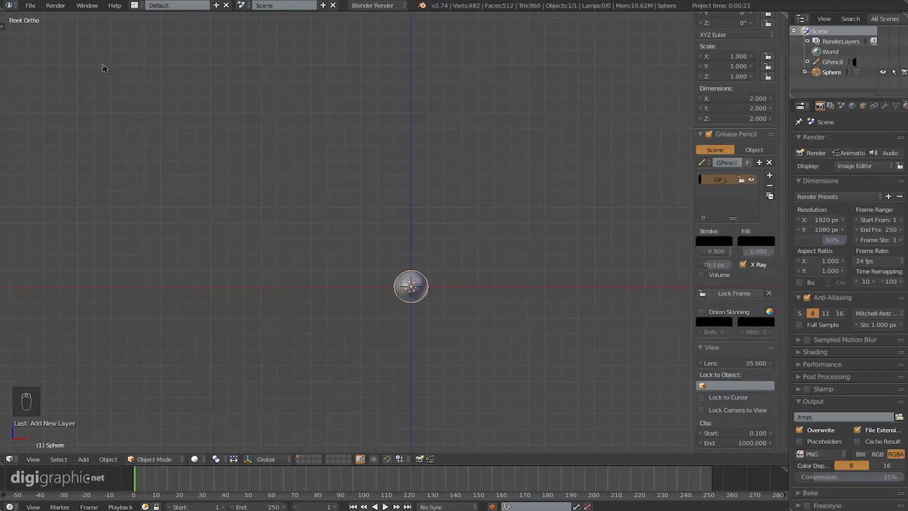
{"action": "key", "text": "d"}
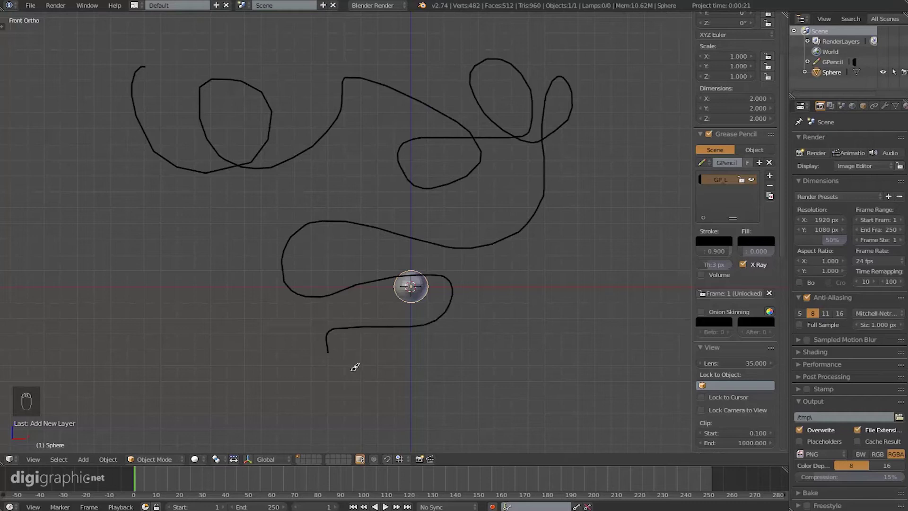
{"action": "key", "text": "d"}
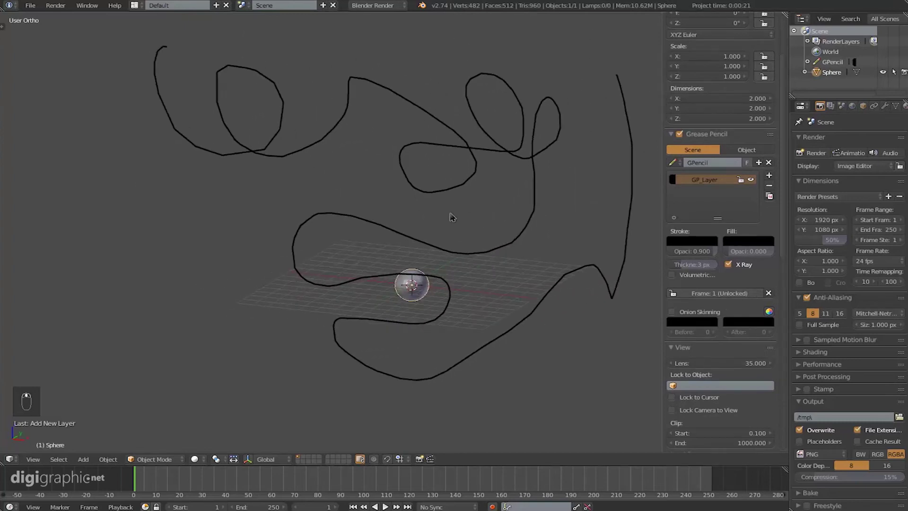
{"action": "key", "text": "KP_1"}
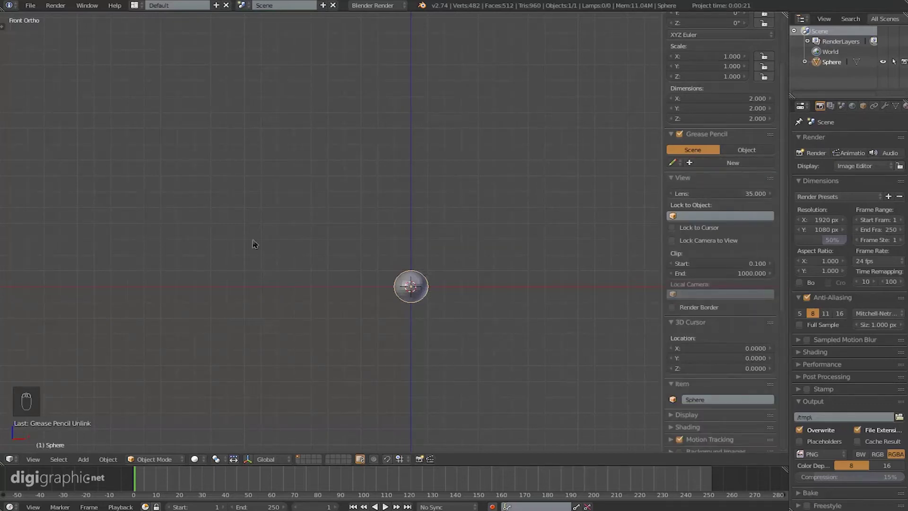
{"action": "key", "text": "d"}
{"action": "key", "text": "d"}
{"action": "key", "text": "d"}
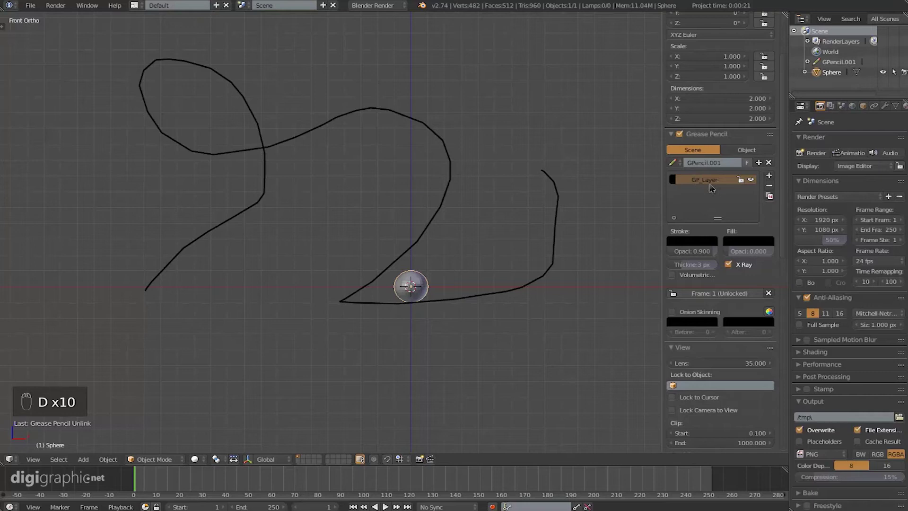
{"action": "left_click_drag", "start_coordinate": [479, 249], "coordinate": [120, 122]}
{"action": "key", "text": "d"}
{"action": "key", "text": "d"}
{"action": "key", "text": "d"}
{"action": "key", "text": "n"}
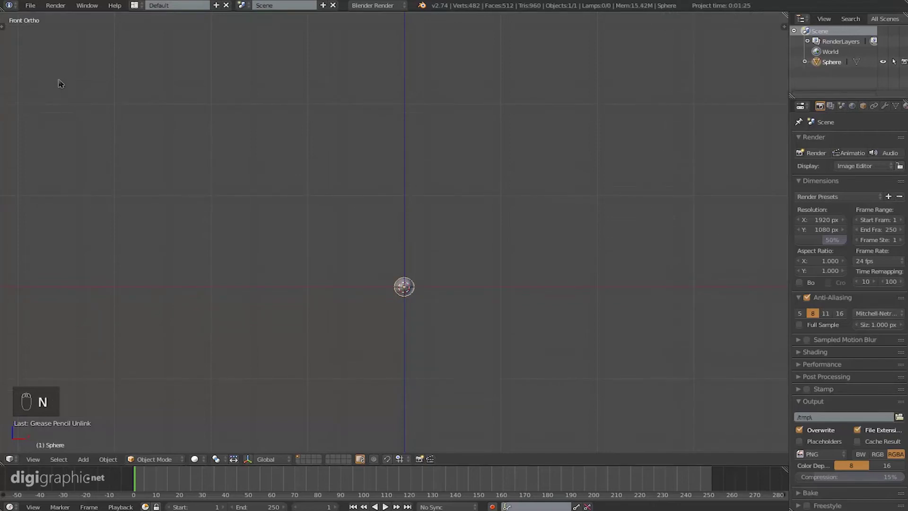
Step: Draw, erase and redraw a grease-pencil bounce path with gradually shrinking arcs
{"action": "key", "text": "d"}
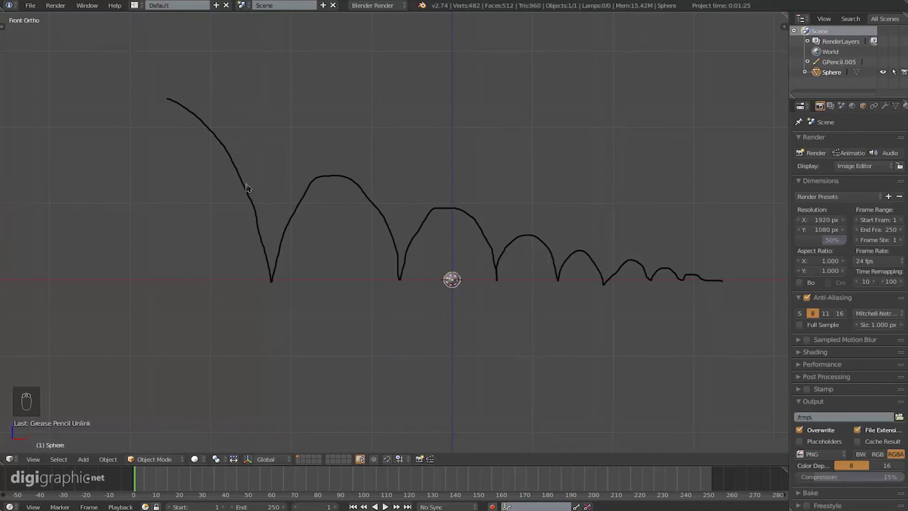
{"action": "key", "text": "d"}
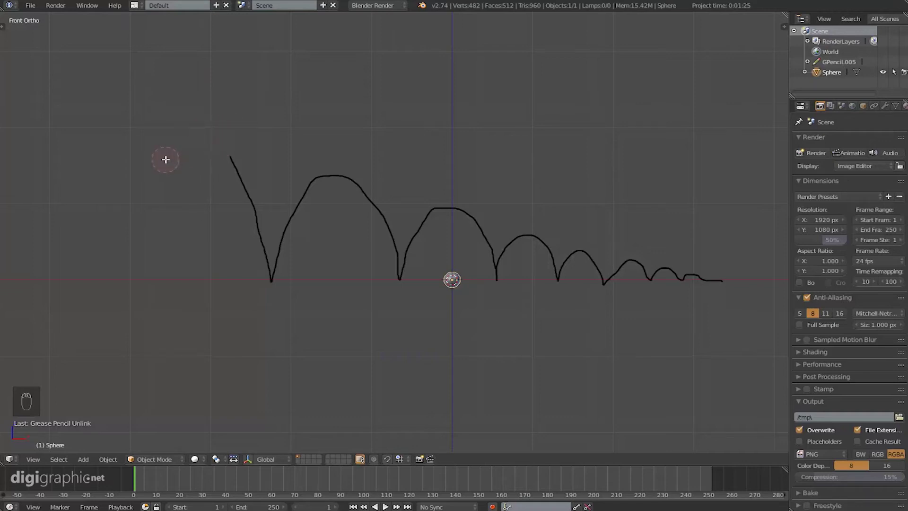
{"action": "key", "text": "d"}
{"action": "key", "text": "d"}
{"action": "key", "text": "d"}
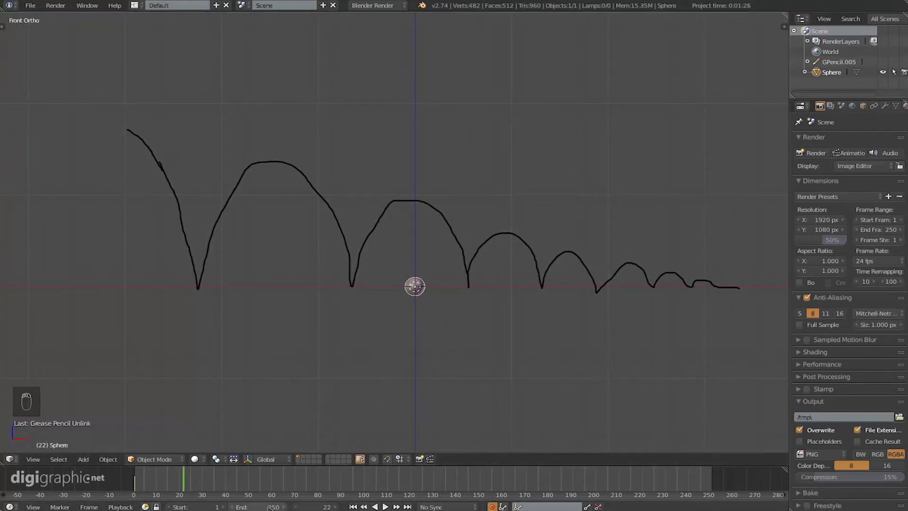
Step: End the animation at frame 100 and key the sphere at the path's start on frame 1
{"action": "key", "text": "KP_0"}
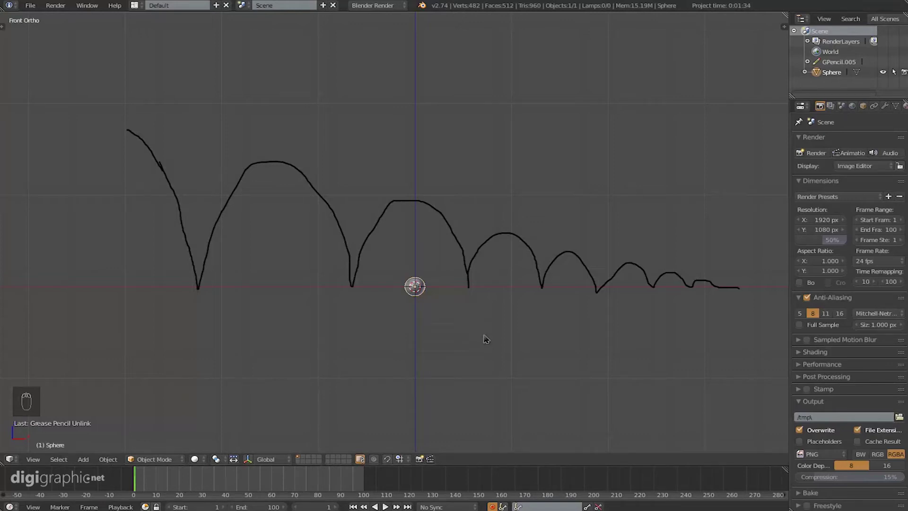
{"action": "key", "text": "g"}
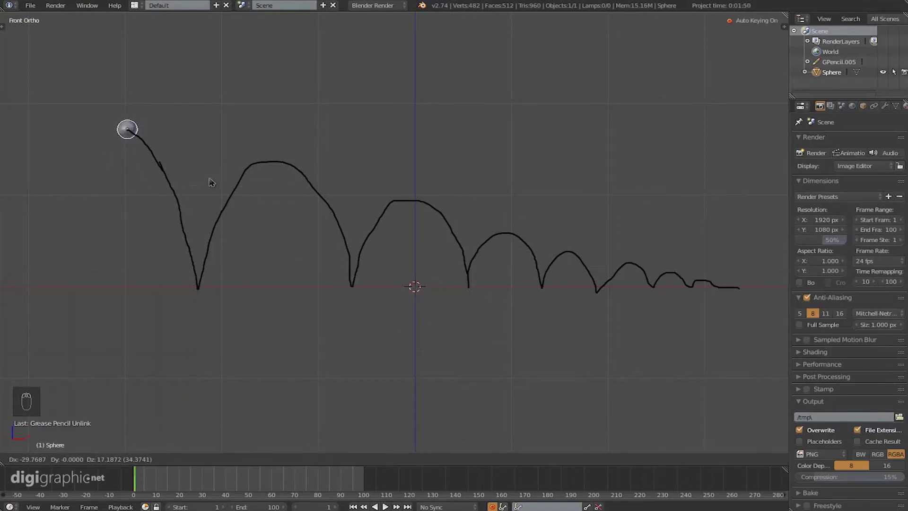
{"action": "key", "text": "g"}
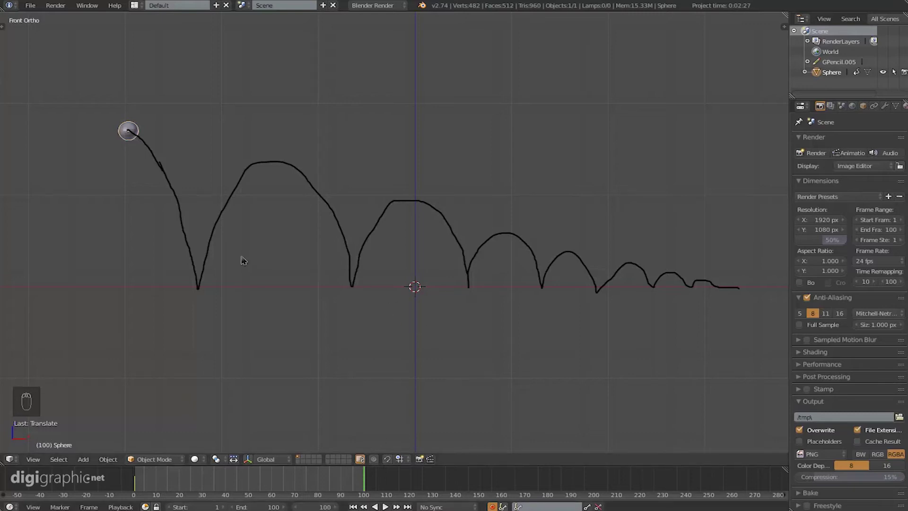
Step: Key the sphere at the path's end, height 1, on frame 100 and show its transform values
{"action": "key", "text": "g"}
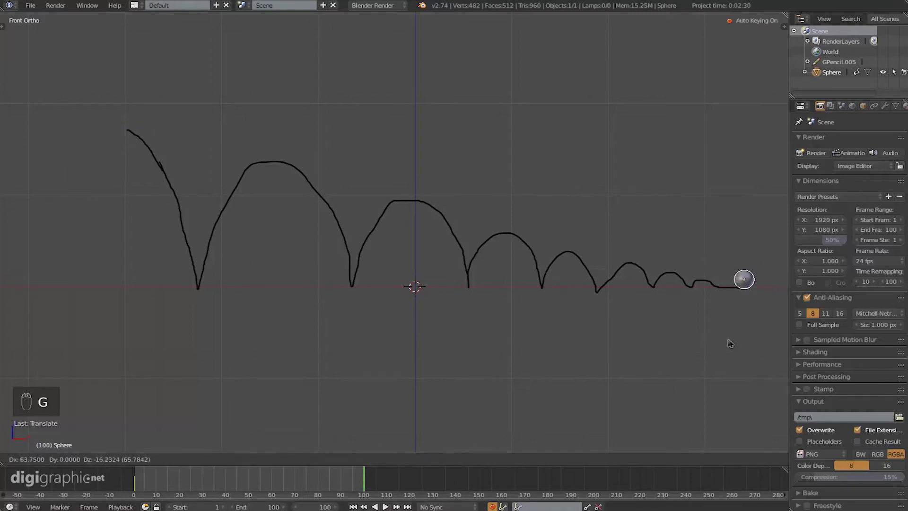
{"action": "left_click_drag", "start_coordinate": [597, 274], "coordinate": [441, 261]}
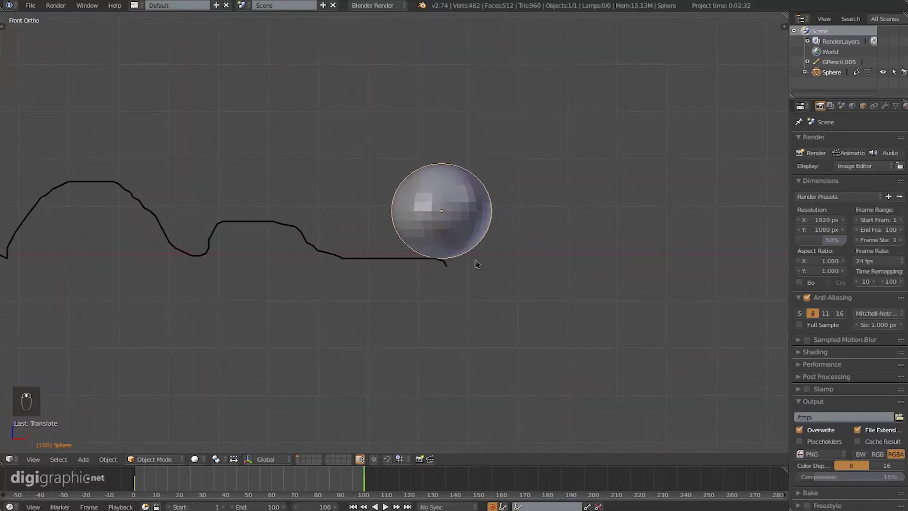
{"action": "key", "text": "g"}
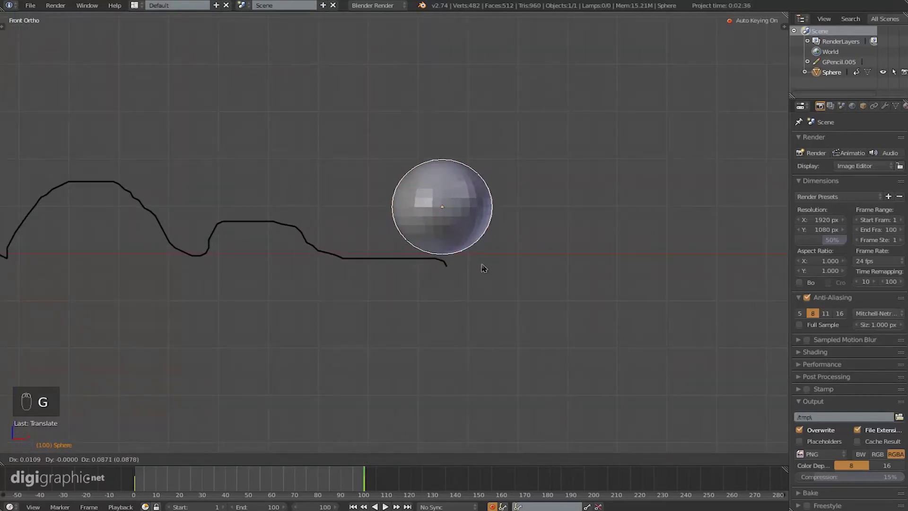
{"action": "key", "text": "n"}
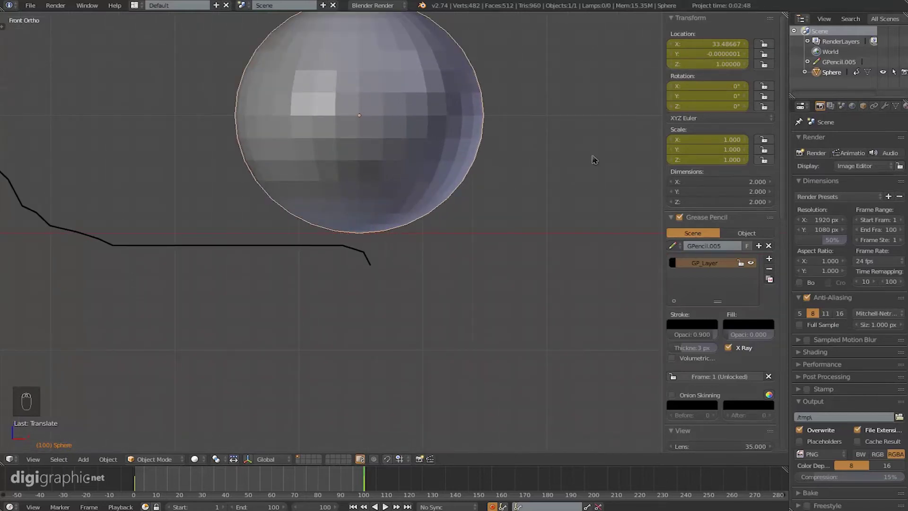
Step: Play back the sphere gliding straight along the path, stopping near frame 34
{"action": "left_click_drag", "start_coordinate": [361, 212], "coordinate": [441, 231]}
{"action": "key", "text": "n"}
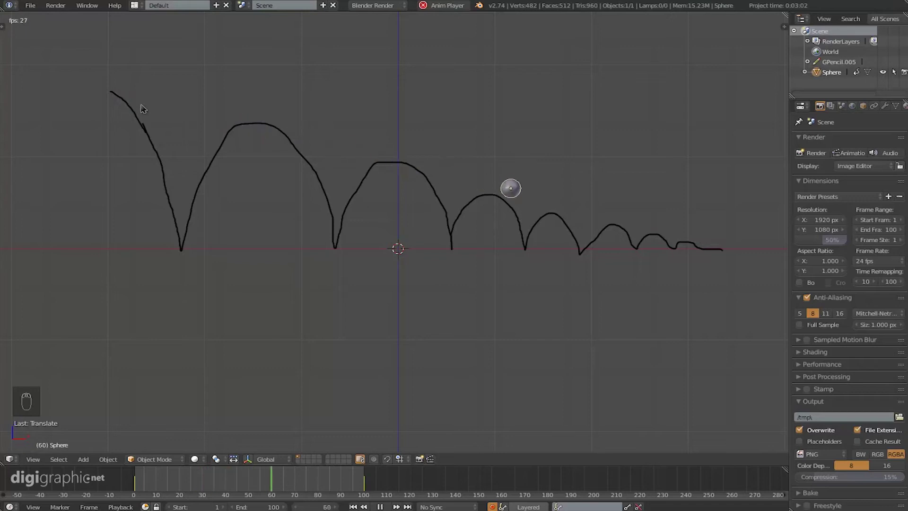
{"action": "key", "text": "alt+a"}
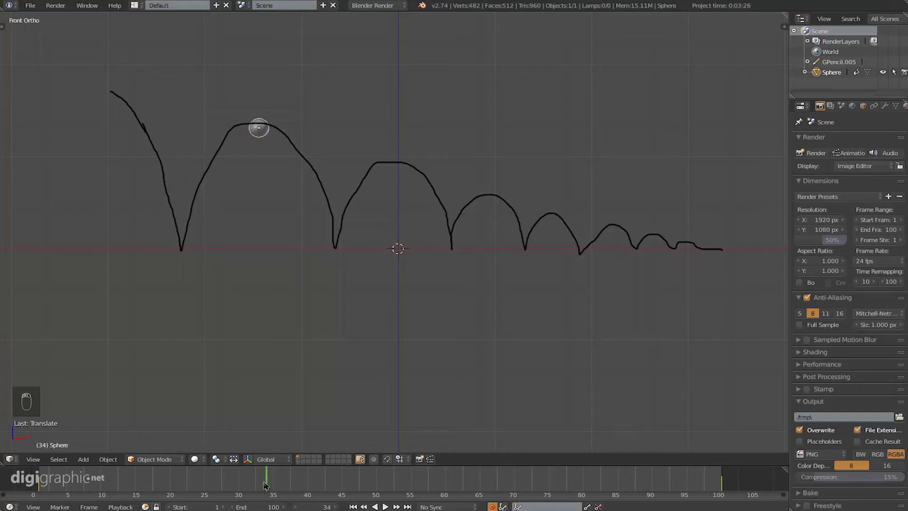
Step: Key the sphere on each successive arc peak and bounce along the sketched path
{"action": "key", "text": "g"}
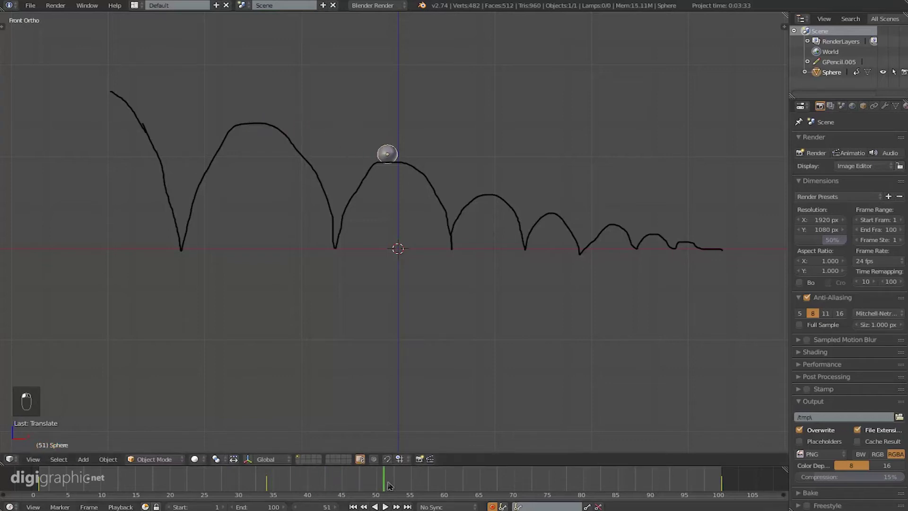
{"action": "key", "text": "g"}
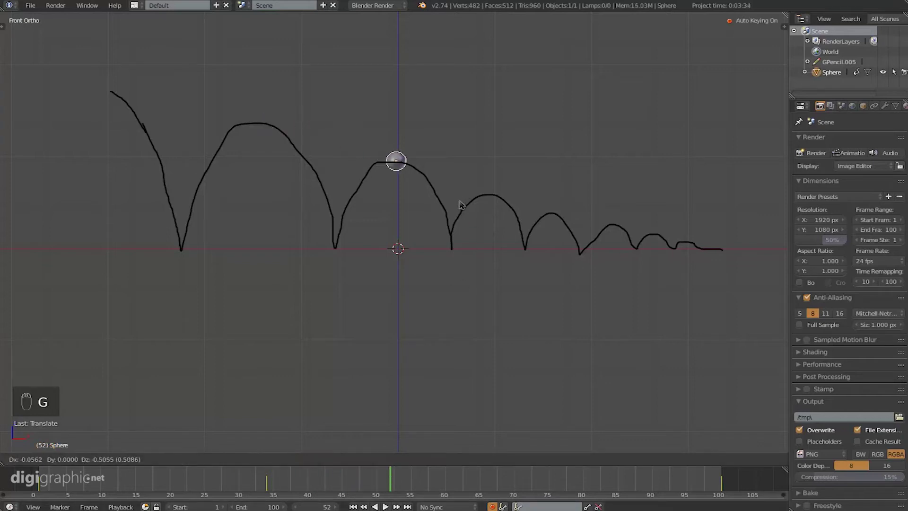
{"action": "key", "text": "g"}
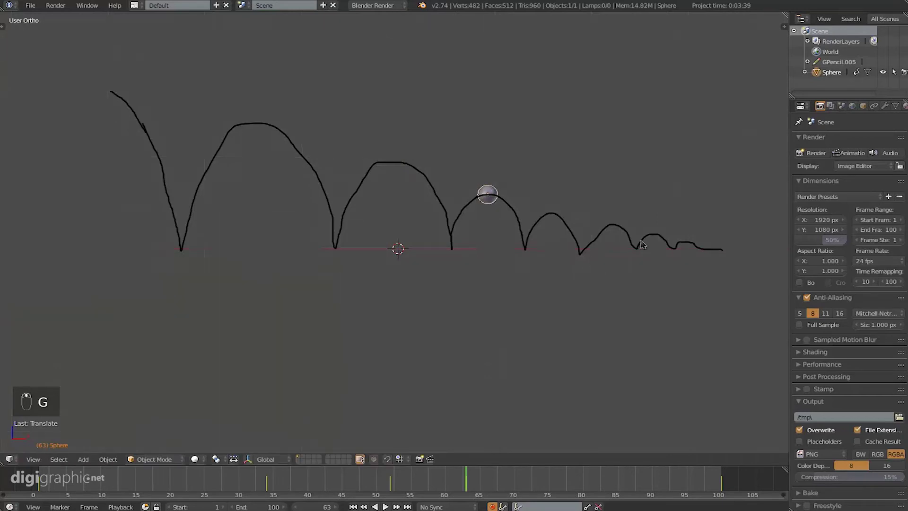
{"action": "key", "text": "KP_1"}
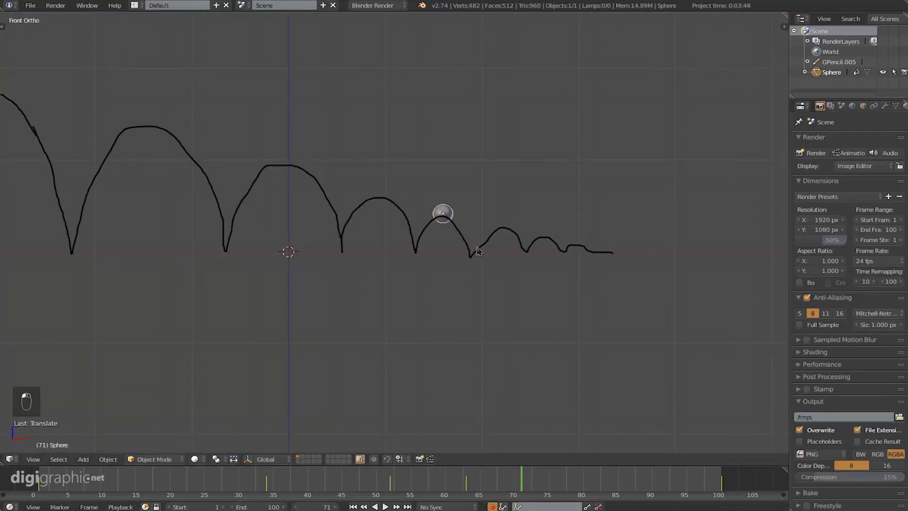
{"action": "key", "text": "g"}
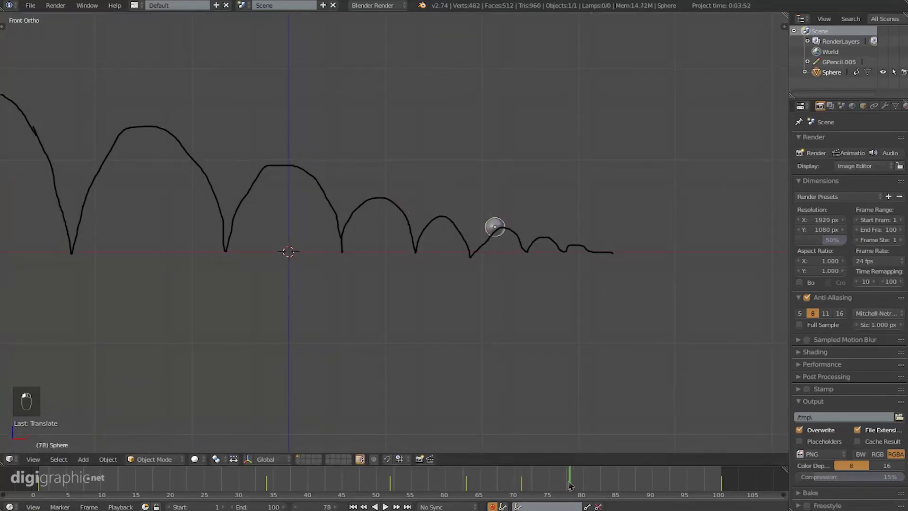
{"action": "key", "text": "g"}
{"action": "key", "text": "g"}
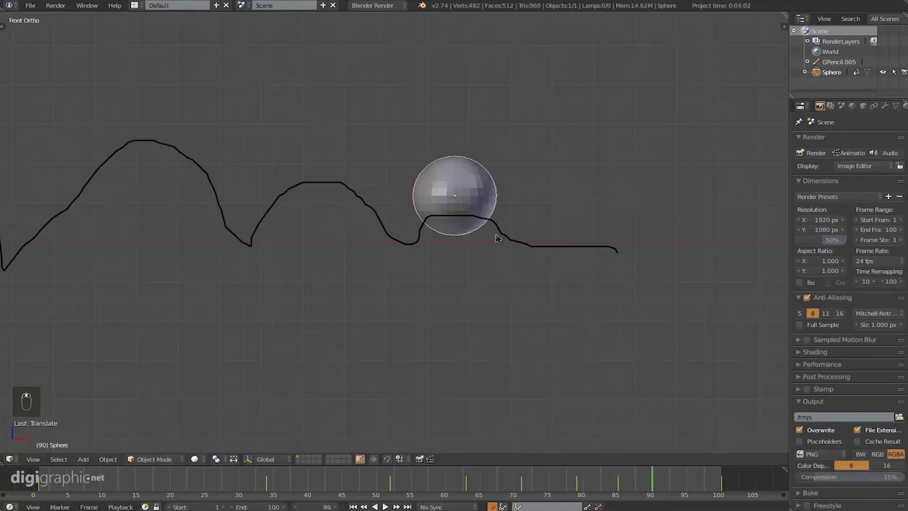
{"action": "key", "text": "g"}
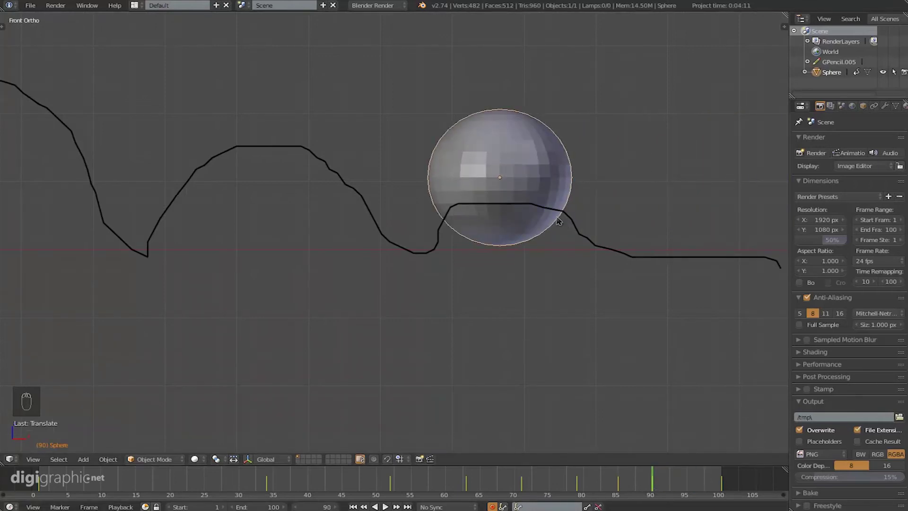
Step: Play back the sphere bouncing along the path, stop and show the properties sidebar
{"action": "key", "text": "n"}
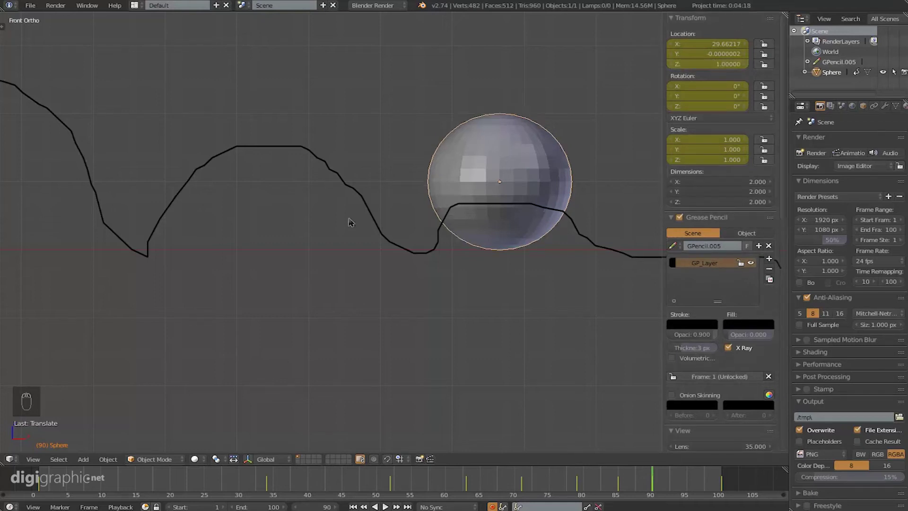
{"action": "key", "text": "alt+a"}
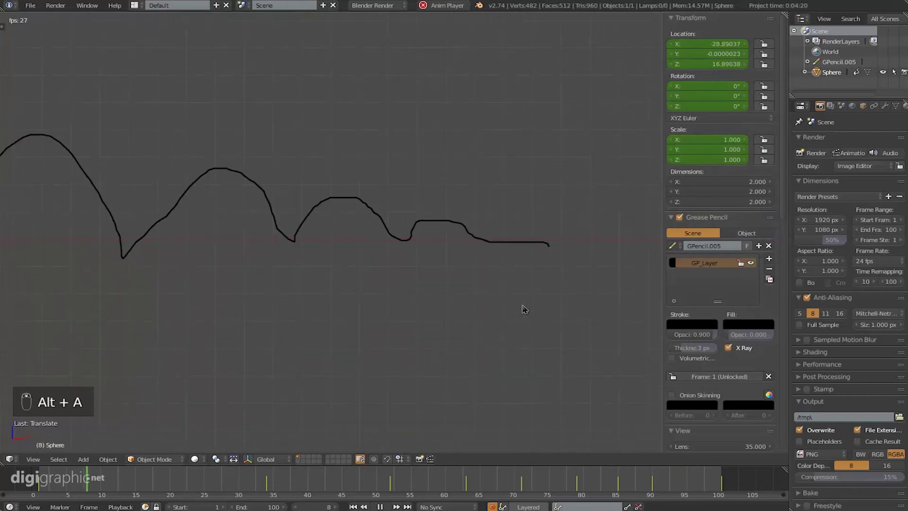
{"action": "key", "text": "n"}
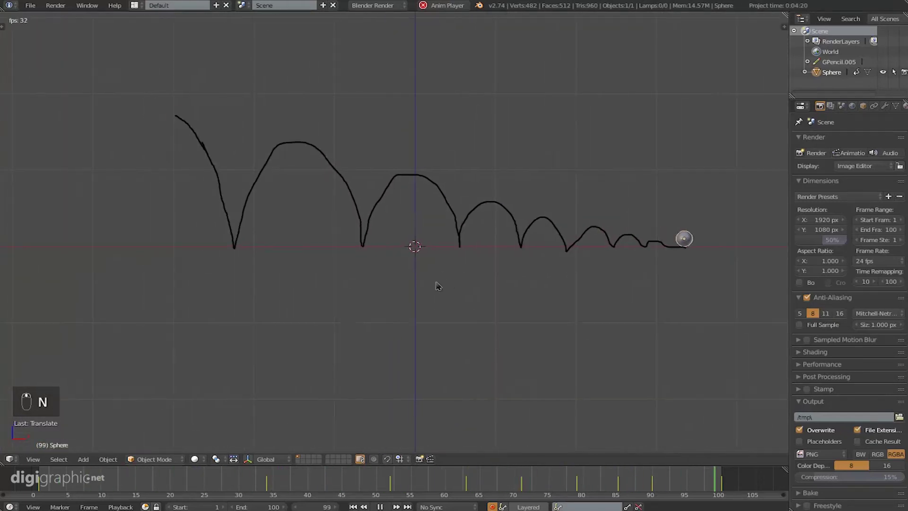
{"action": "key", "text": "alt+a"}
{"action": "key", "text": "shift+Left"}
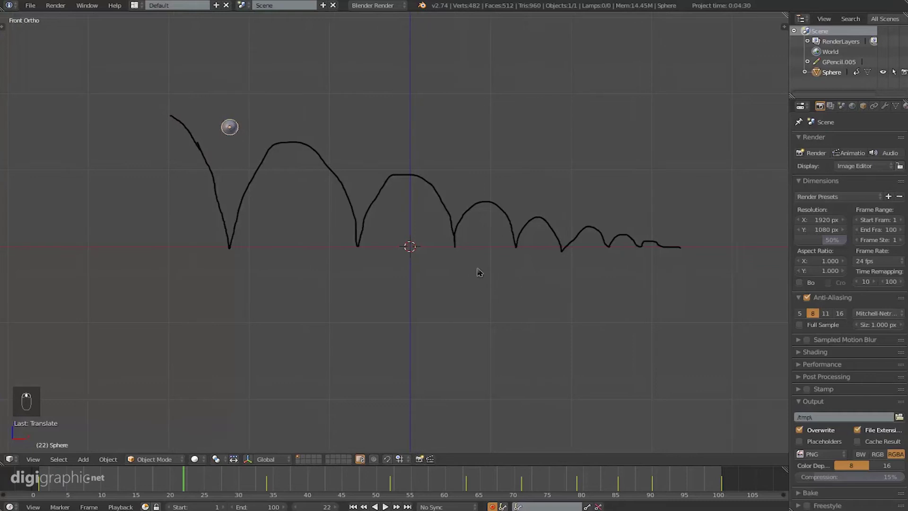
Step: Mark every bounce peak of the path in red on a new sketch layer
{"action": "key", "text": "n"}
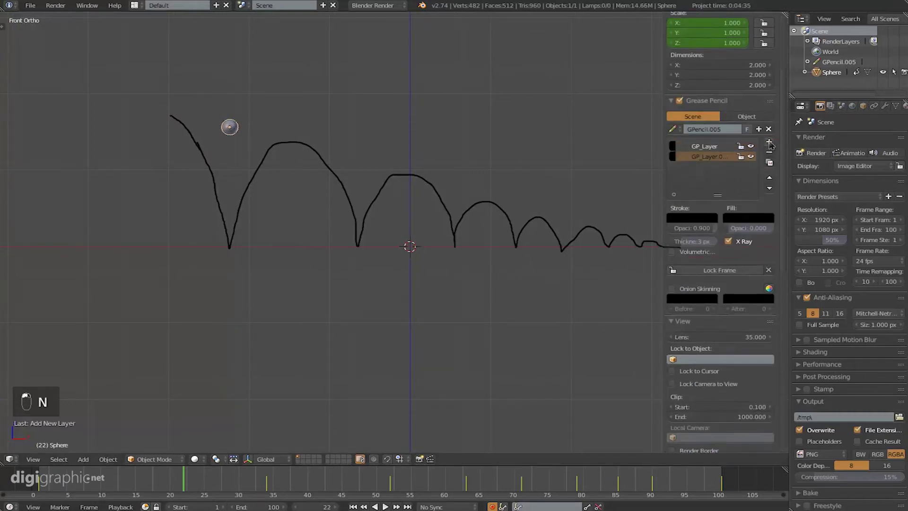
{"action": "left_click_drag", "start_coordinate": [696, 168], "coordinate": [730, 184]}
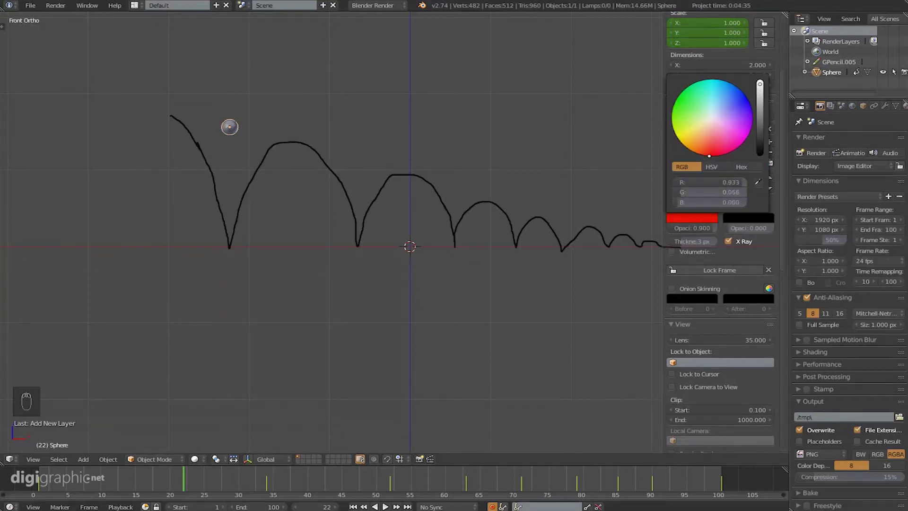
{"action": "key", "text": "d"}
{"action": "key", "text": "d"}
{"action": "key", "text": "ctrl+z"}
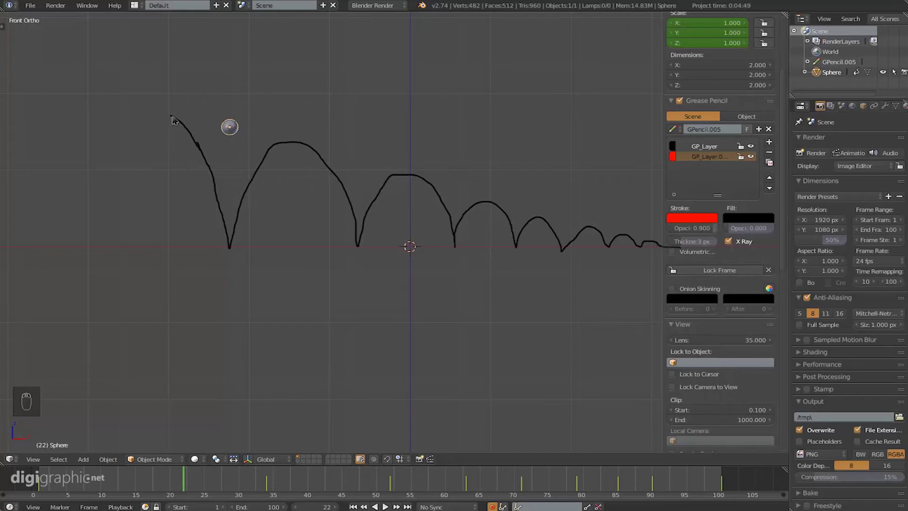
{"action": "key", "text": "d"}
{"action": "key", "text": "d"}
{"action": "key", "text": "d"}
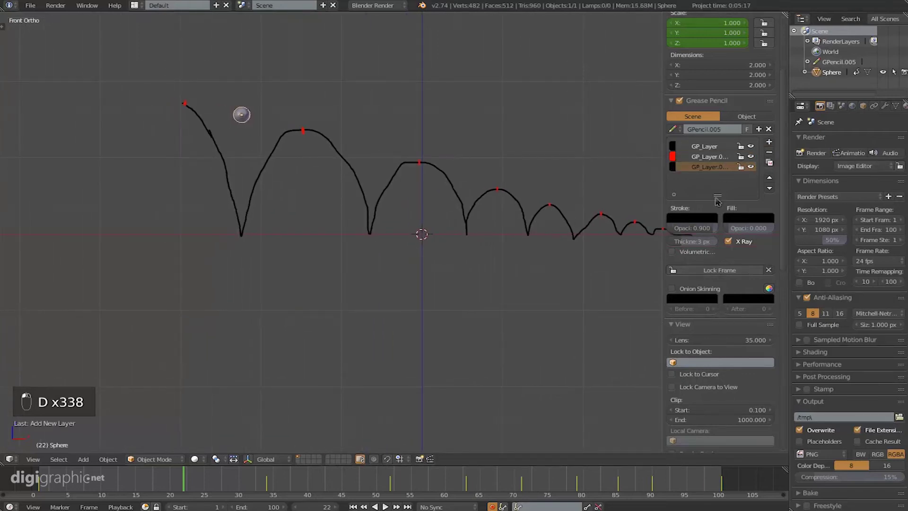
Step: Mark every ground contact of the path in green on another sketch layer
{"action": "key", "text": "d"}
{"action": "key", "text": "d"}
{"action": "key", "text": "d"}
{"action": "key", "text": "ctrl+z"}
{"action": "key", "text": "d"}
{"action": "key", "text": "d"}
{"action": "key", "text": "n"}
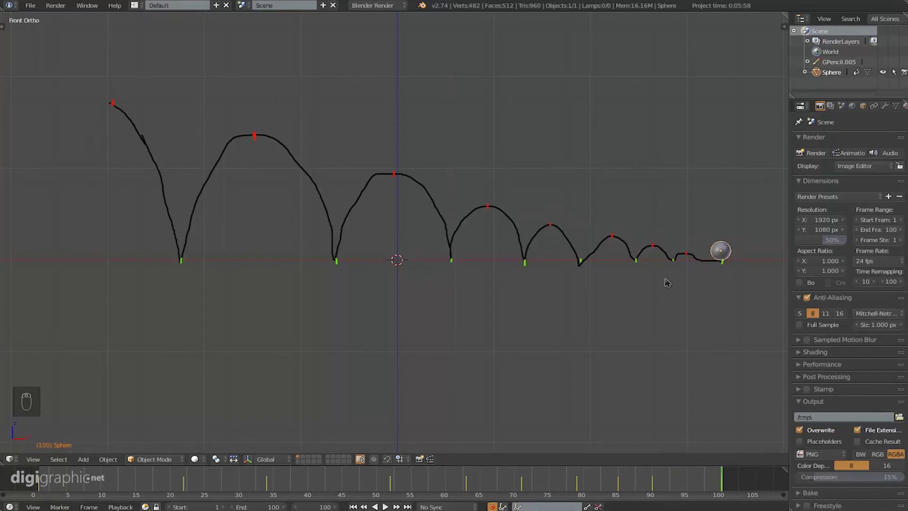
{"action": "key", "text": "alt+a"}
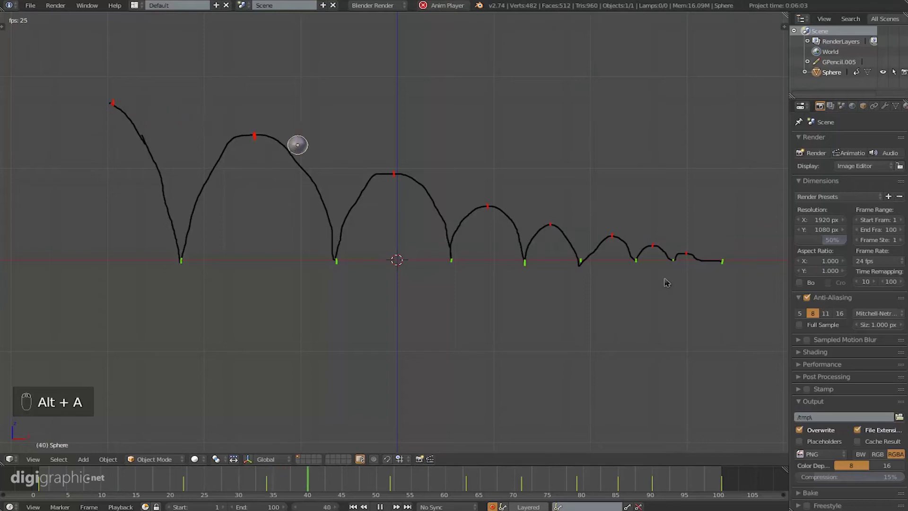
{"action": "key", "text": "alt+a"}
{"action": "key", "text": "shift+Left"}
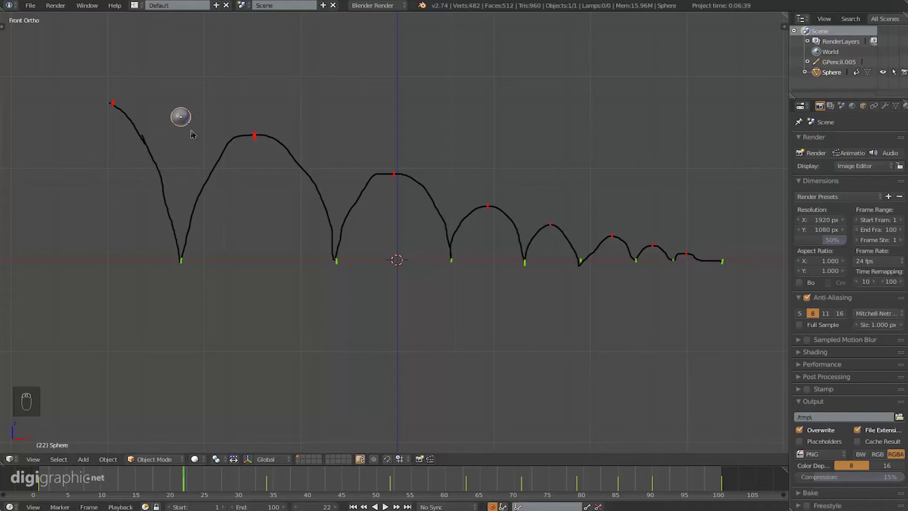
Step: Inspect the last small bounces near frame 98 and hide the sketched path and its markers
{"action": "key", "text": "g"}
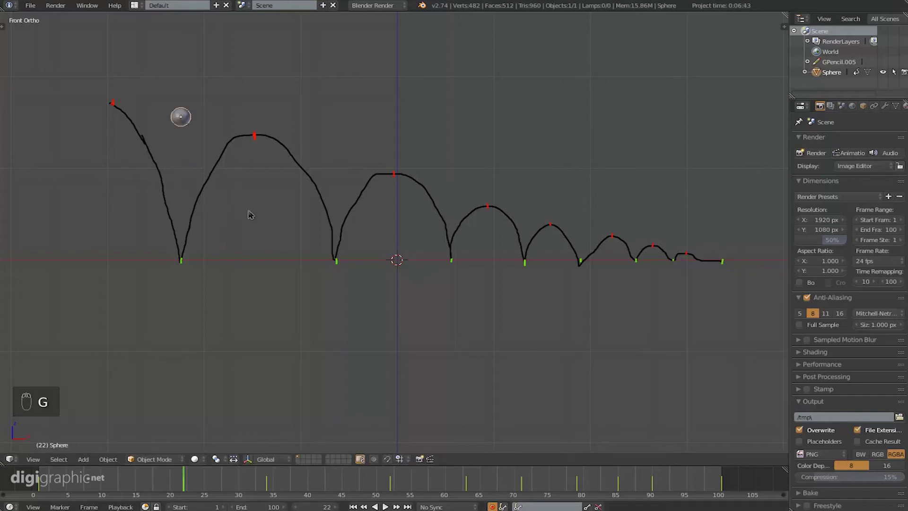
{"action": "key", "text": "n"}
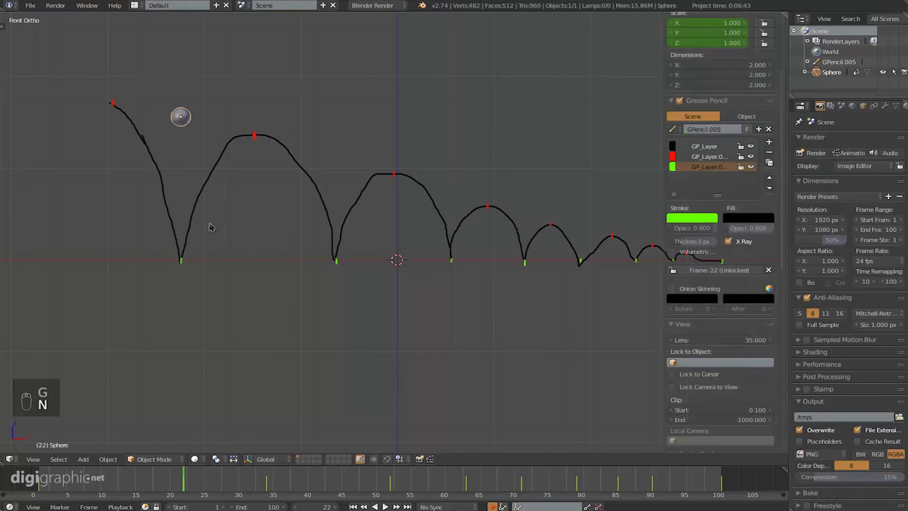
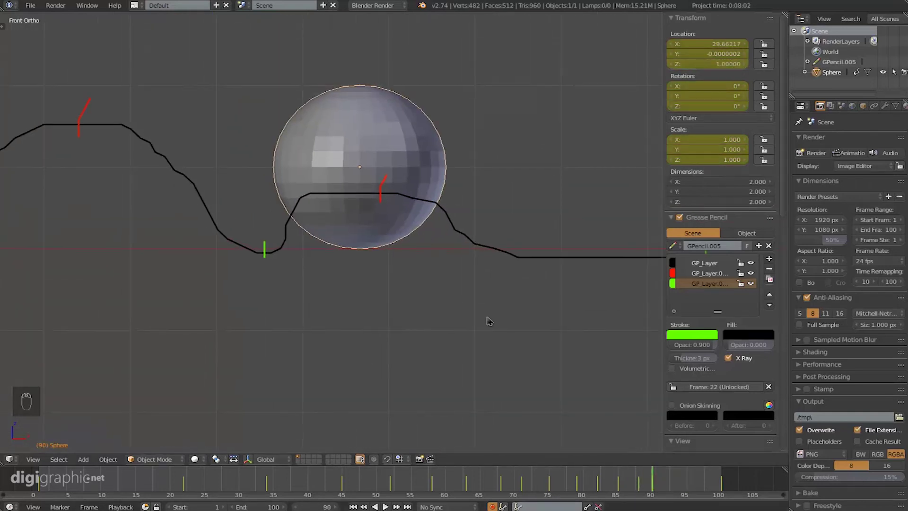
{"action": "key", "text": "g"}
{"action": "key", "text": "g"}
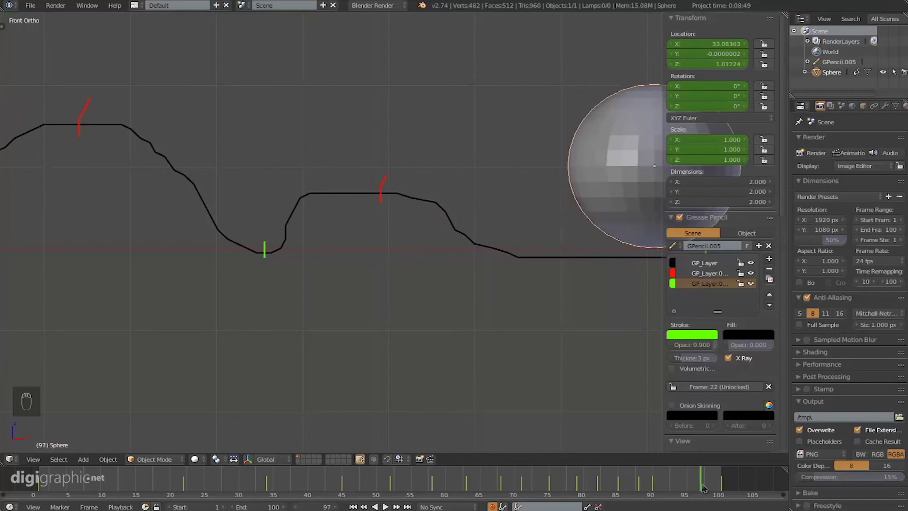
{"action": "left_click_drag", "start_coordinate": [283, 311], "coordinate": [514, 272]}
{"action": "key", "text": "n"}
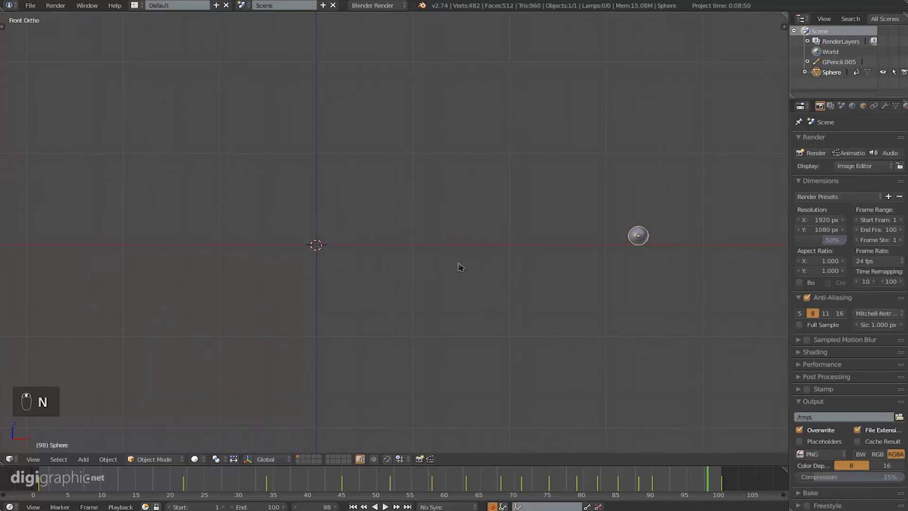
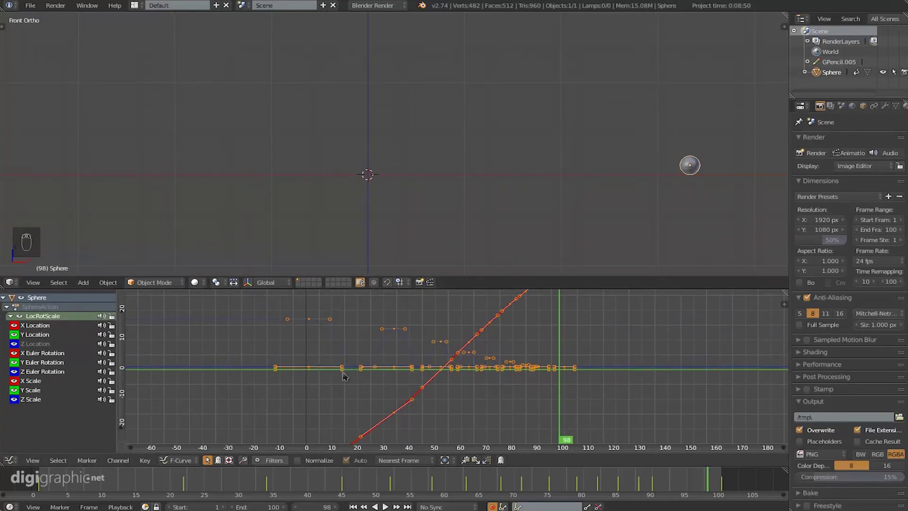
Step: Show the Graph Editor below the viewport, frame the curves and smooth the height curve into decaying bounces
{"action": "left_click_drag", "start_coordinate": [41, 336], "coordinate": [322, 383]}
{"action": "middle_click", "coordinate": [322, 382]}
{"action": "left_click_drag", "start_coordinate": [324, 382], "coordinate": [17, 383]}
{"action": "left_click_drag", "start_coordinate": [17, 383], "coordinate": [26, 402]}
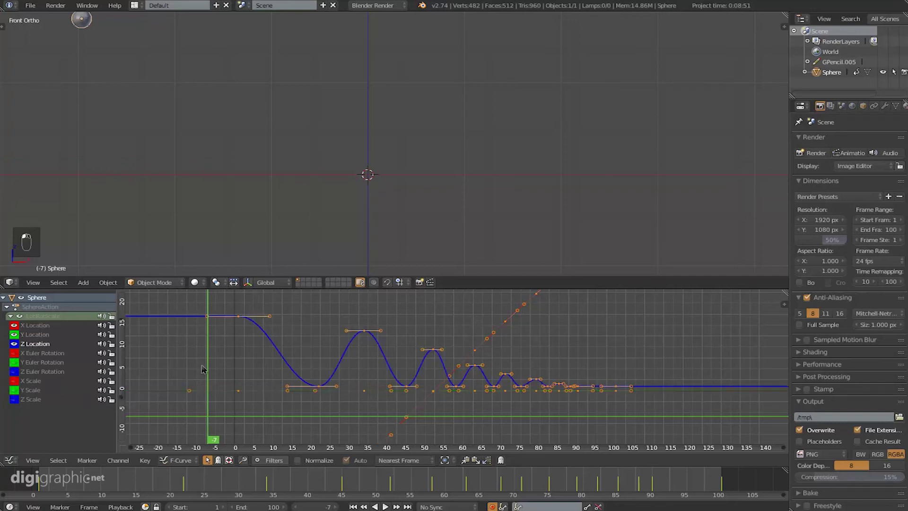
{"action": "key", "text": "a"}
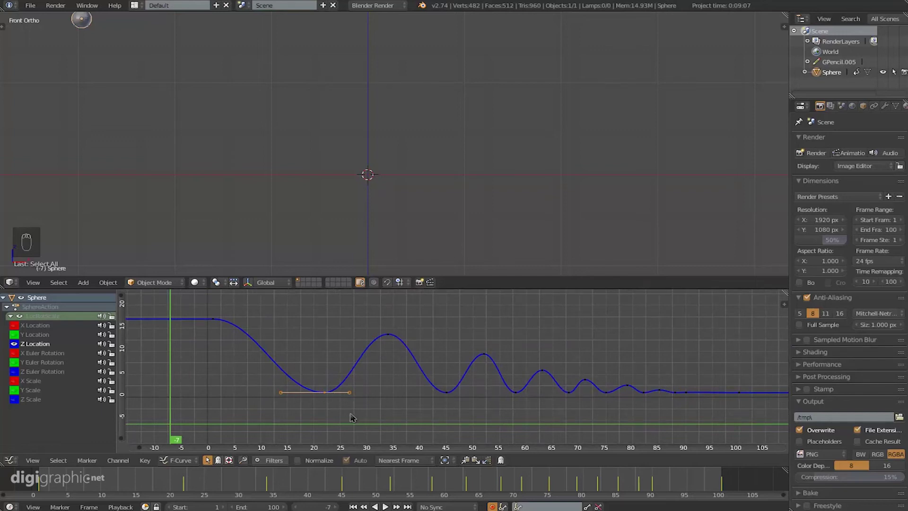
Step: Box-select the ground-contact keyframes and bring up the handle type choices
{"action": "key", "text": "b"}
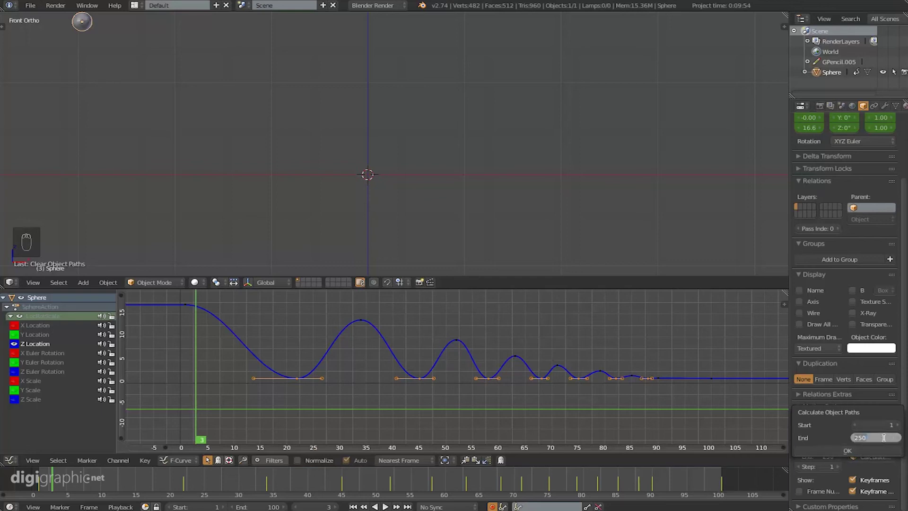
{"action": "key", "text": "KP_0"}
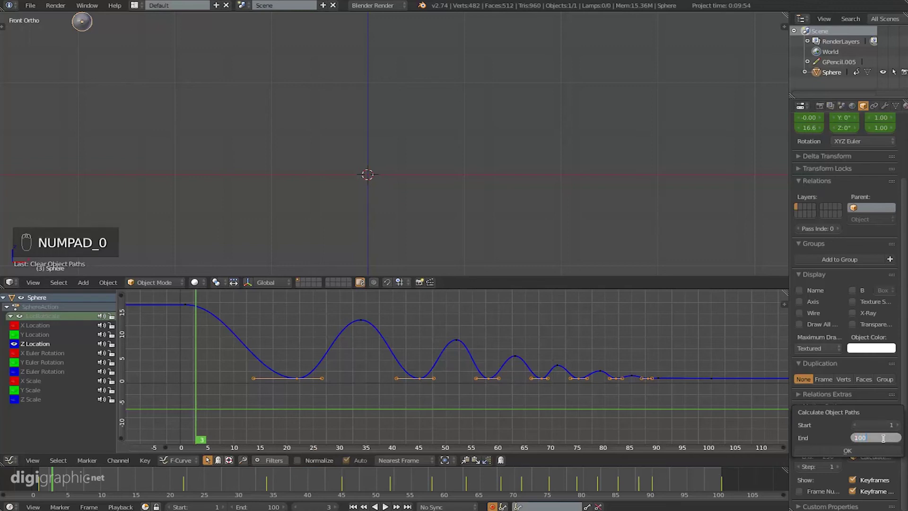
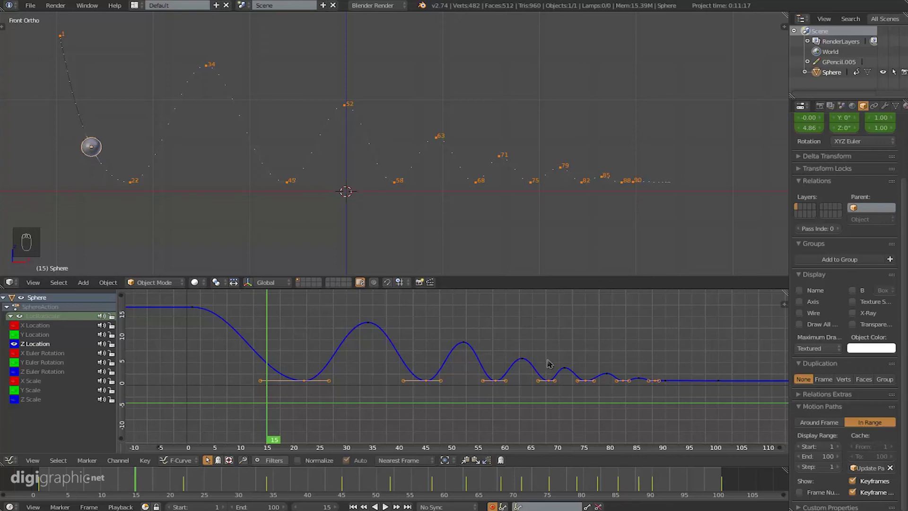
Step: Set the ground-contact keyframes to Vector handles for sharp corners and stop the playback
{"action": "key", "text": "v"}
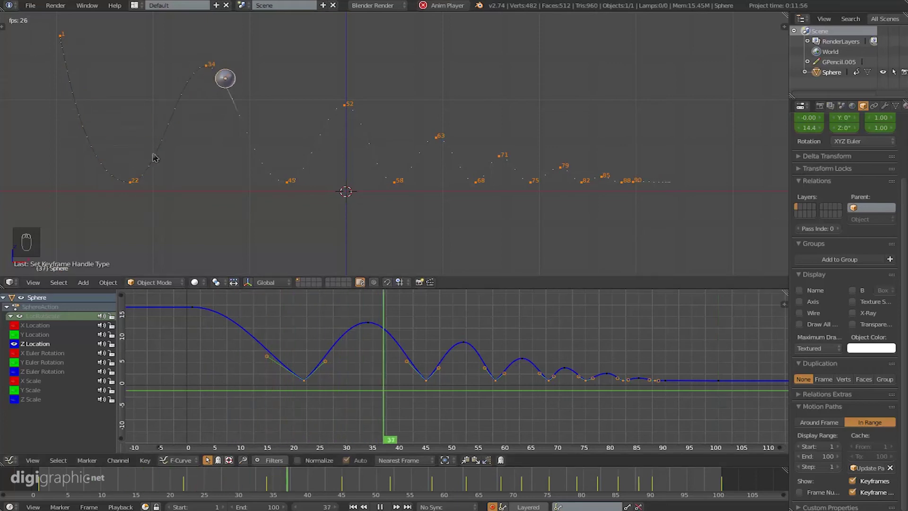
{"action": "key", "text": "alt+a"}
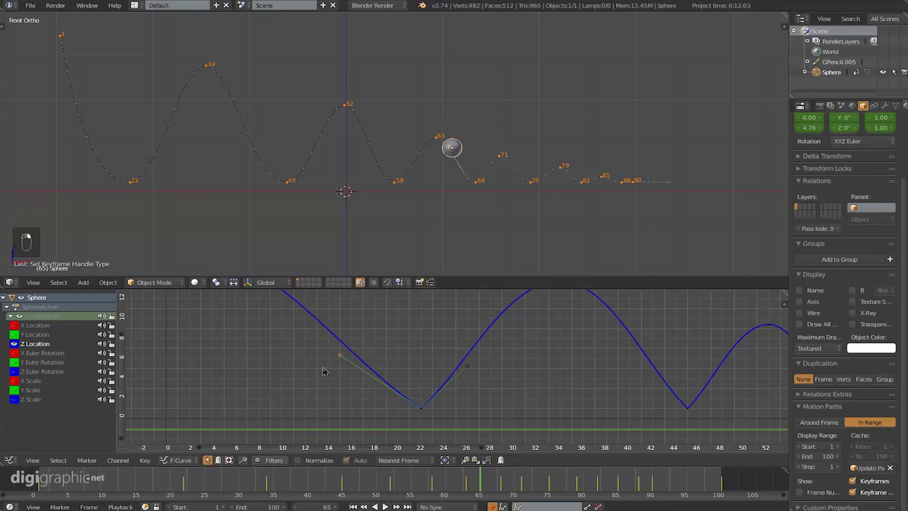
Step: Zoom onto the final small bounces and select the keyframes near frames 82–89 where the bouncing ends
{"action": "key", "text": "g"}
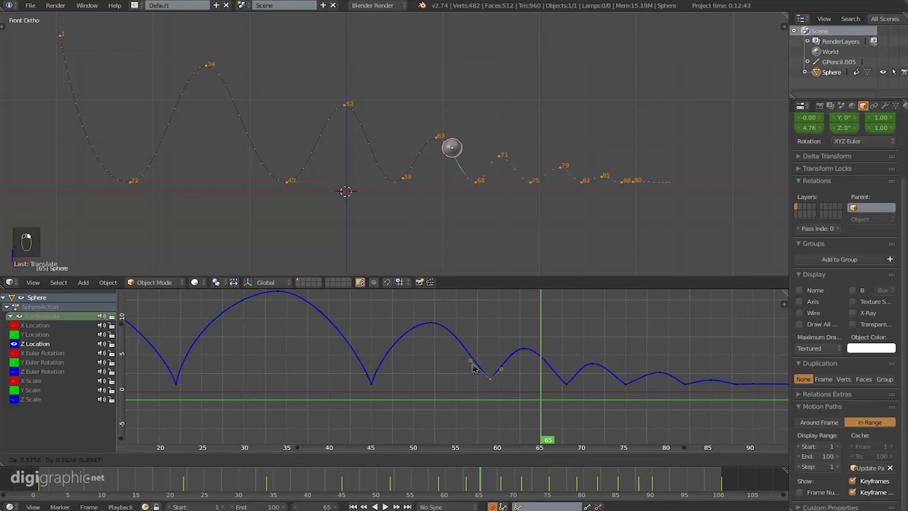
{"action": "key", "text": "s"}
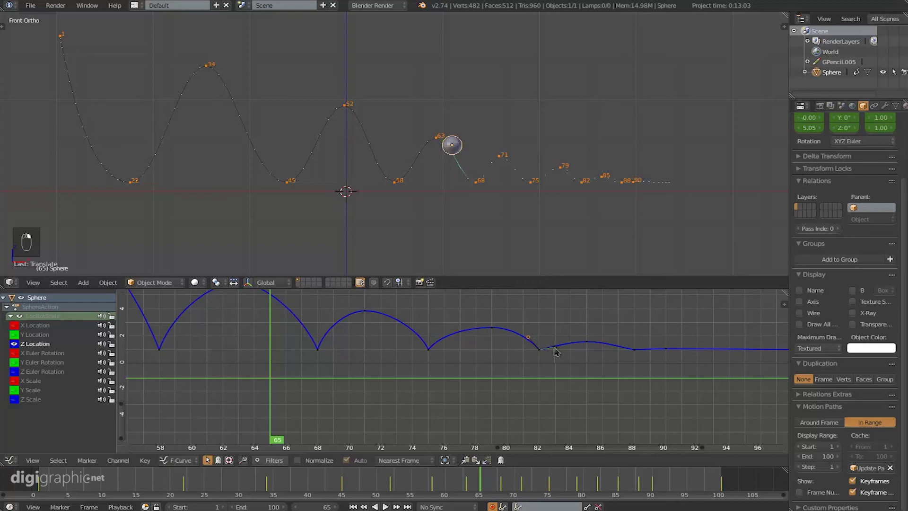
{"action": "right_click", "coordinate": [556, 344]}
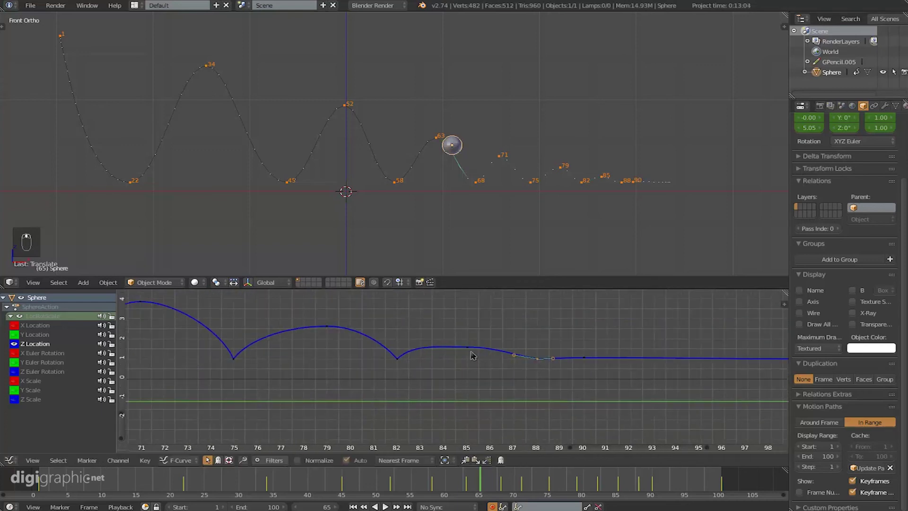
{"action": "right_click", "coordinate": [472, 347]}
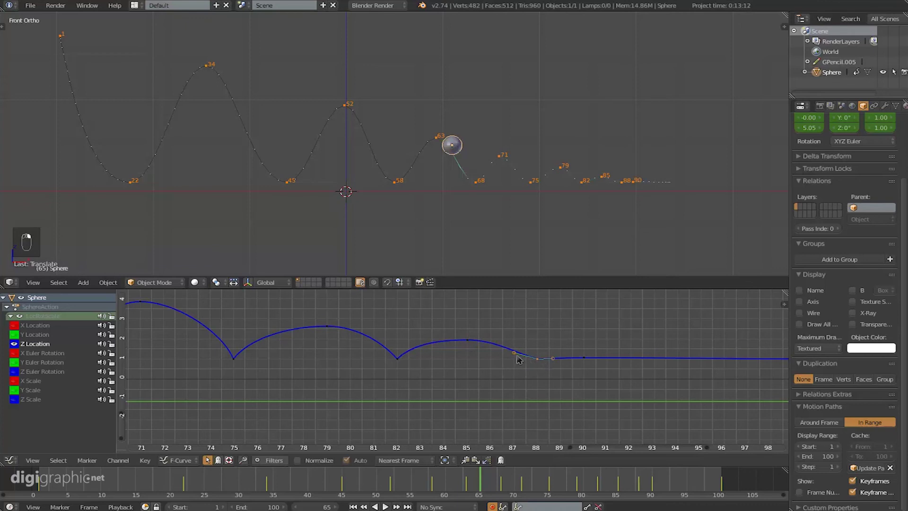
{"action": "right_click", "coordinate": [521, 352]}
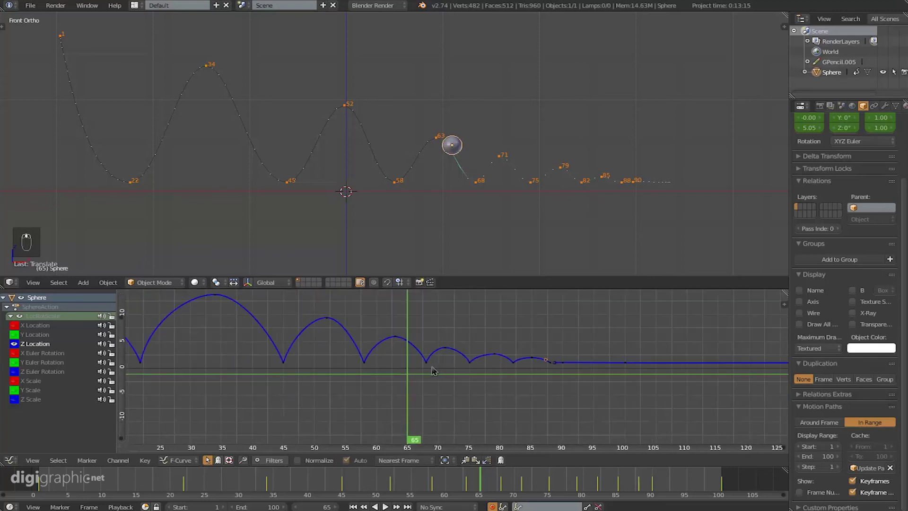
{"action": "key", "text": "alt+a"}
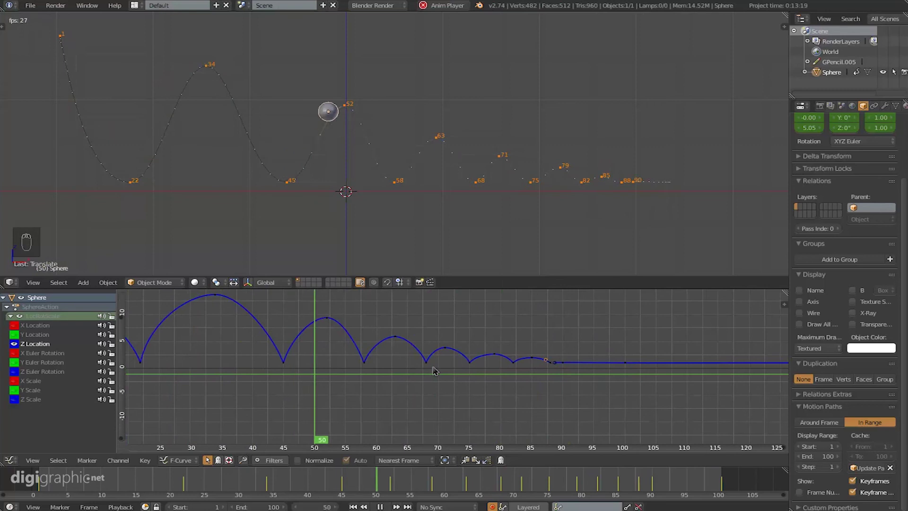
{"action": "key", "text": "alt+a"}
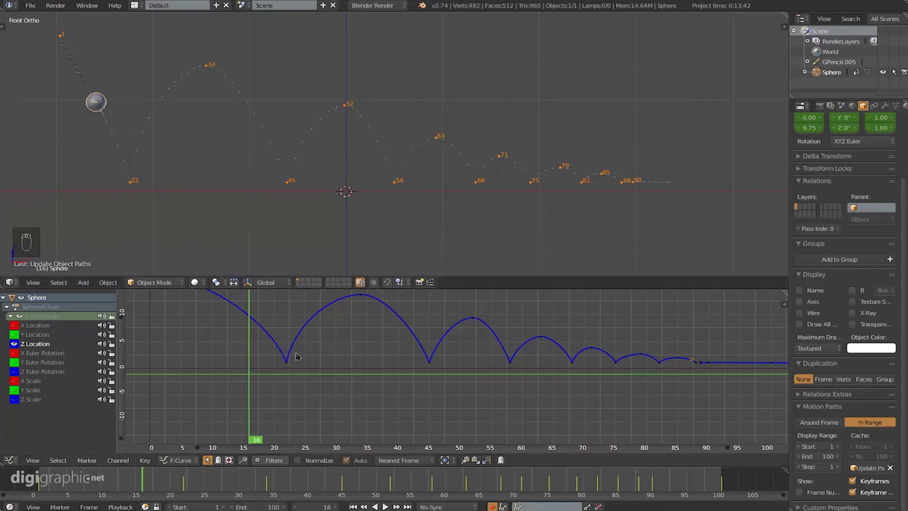
{"action": "key", "text": "alt+a"}
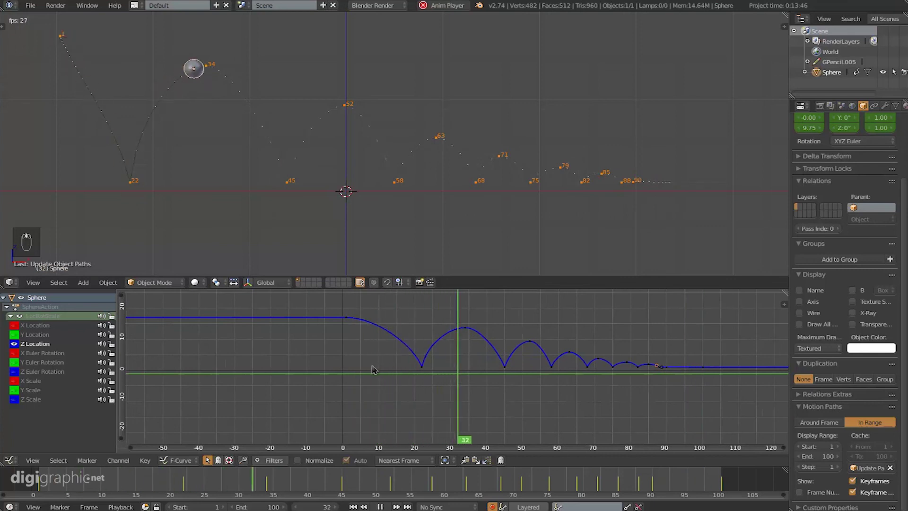
{"action": "key", "text": "alt+a"}
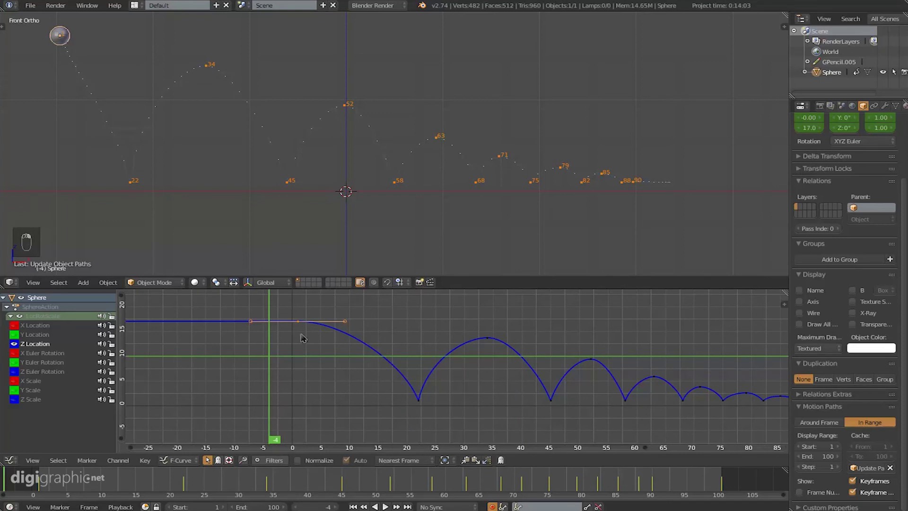
Step: Tilt the first keyframe's handle downward, preview the drop, and select the handle again
{"action": "key", "text": "v"}
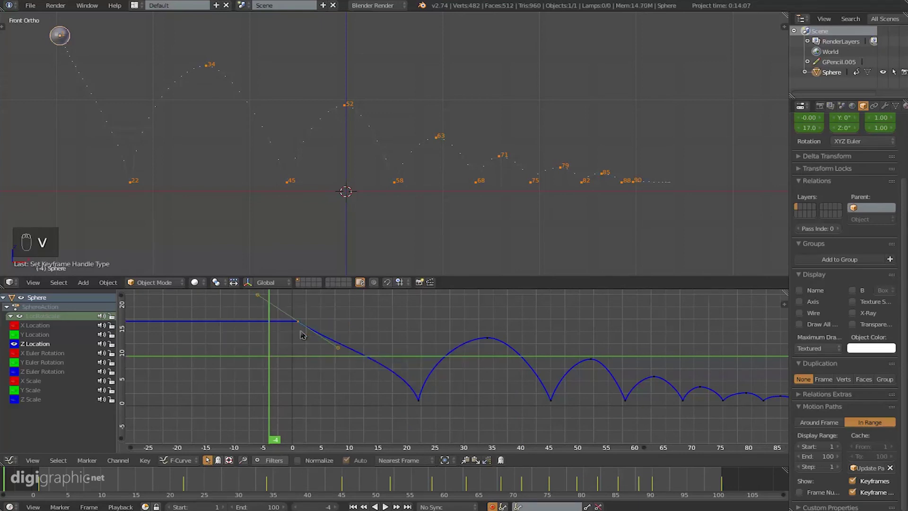
{"action": "key", "text": "alt+a"}
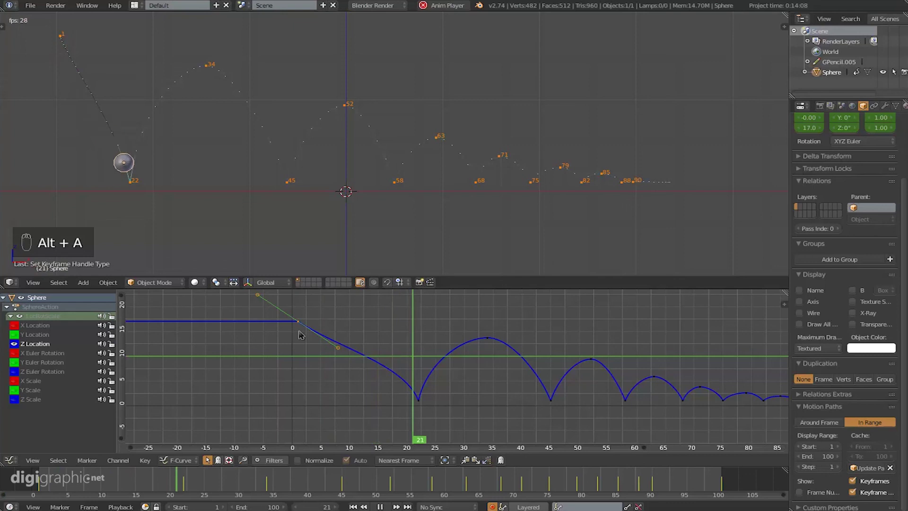
{"action": "key", "text": "alt+a"}
{"action": "right_click", "coordinate": [341, 338]}
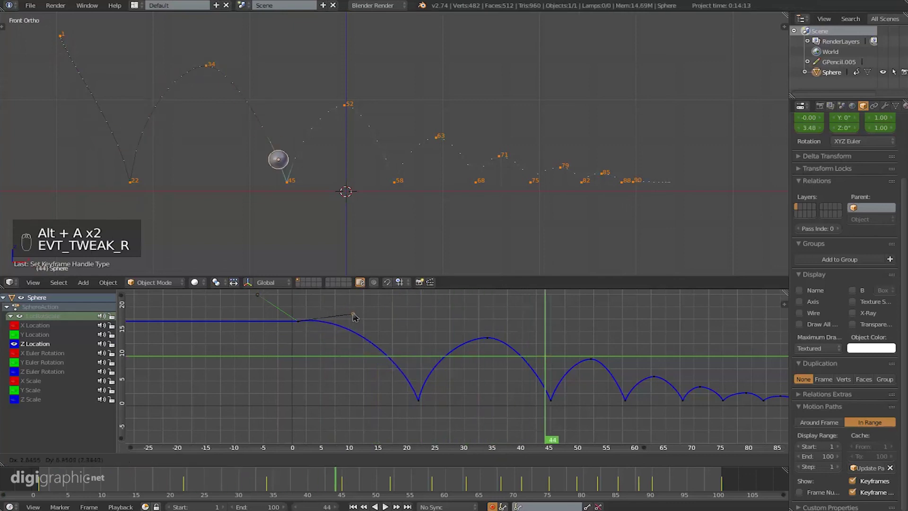
Step: Rotate the first keyframe's handle to its new angle, confirm it, and preview the first large arc
{"action": "key", "text": "alt+a"}
{"action": "key", "text": "shift+Left"}
{"action": "key", "text": "alt+a"}
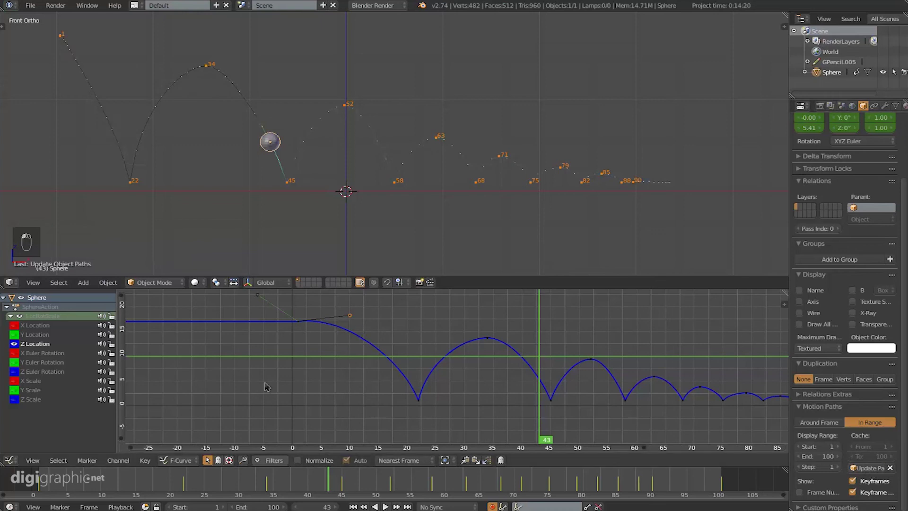
{"action": "key", "text": "alt+a"}
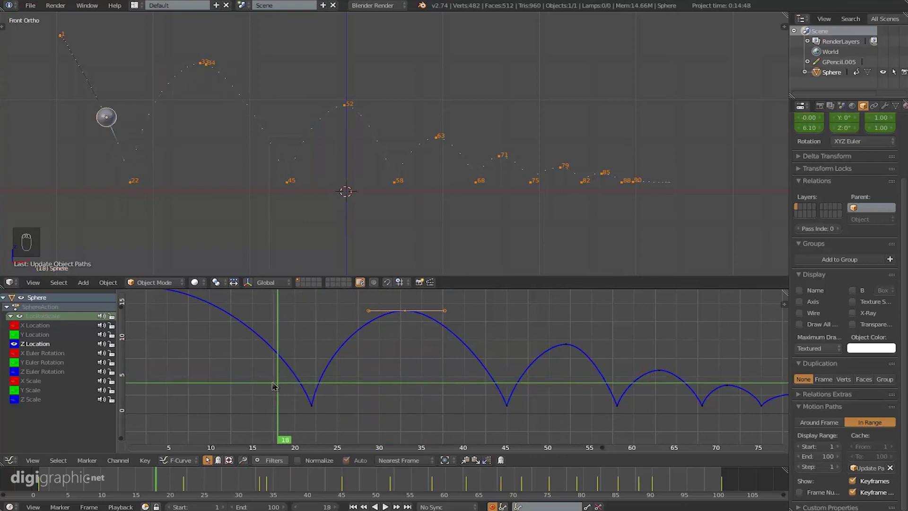
Step: Clear the sphere's motion path, toggle its selection, and stop playback back at frame 1
{"action": "key", "text": "alt+a"}
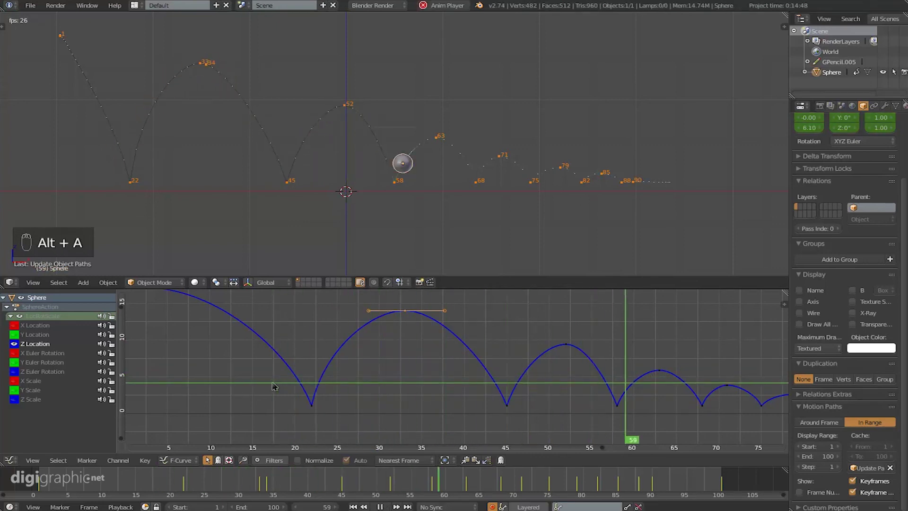
{"action": "key", "text": "alt+a"}
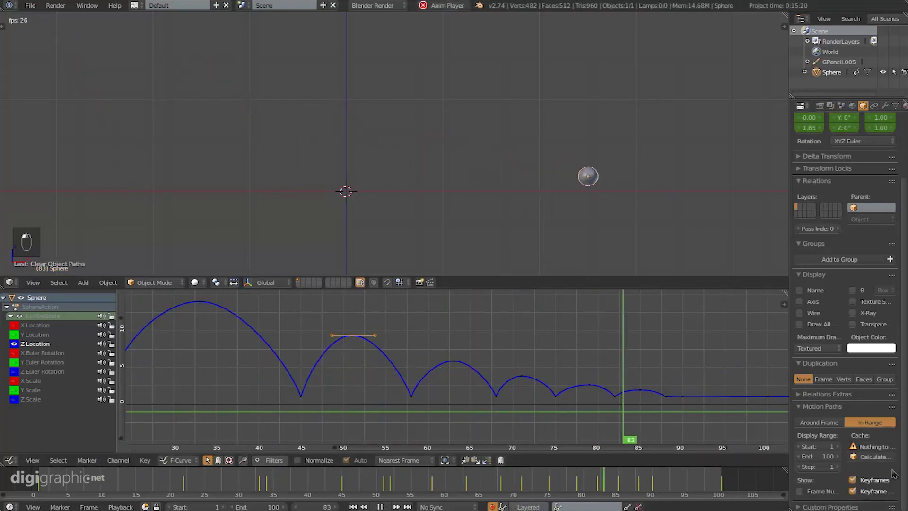
{"action": "key", "text": "a"}
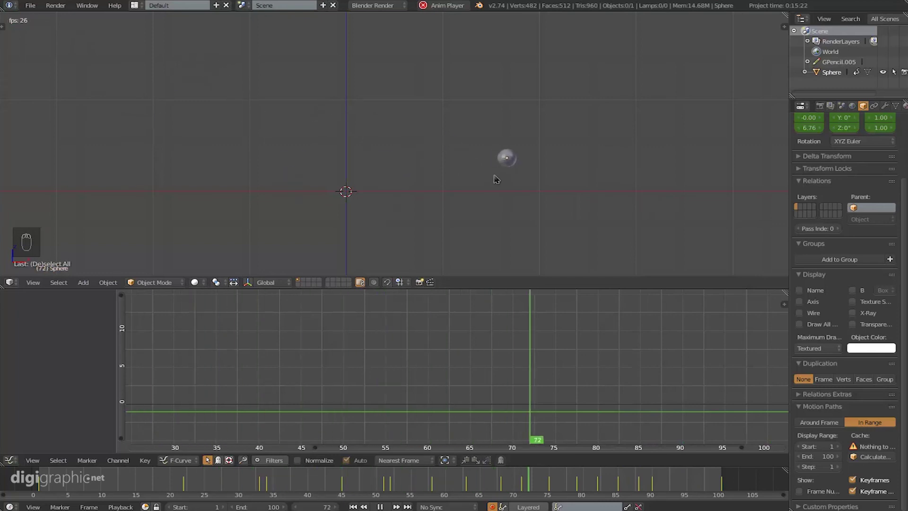
{"action": "key", "text": "a"}
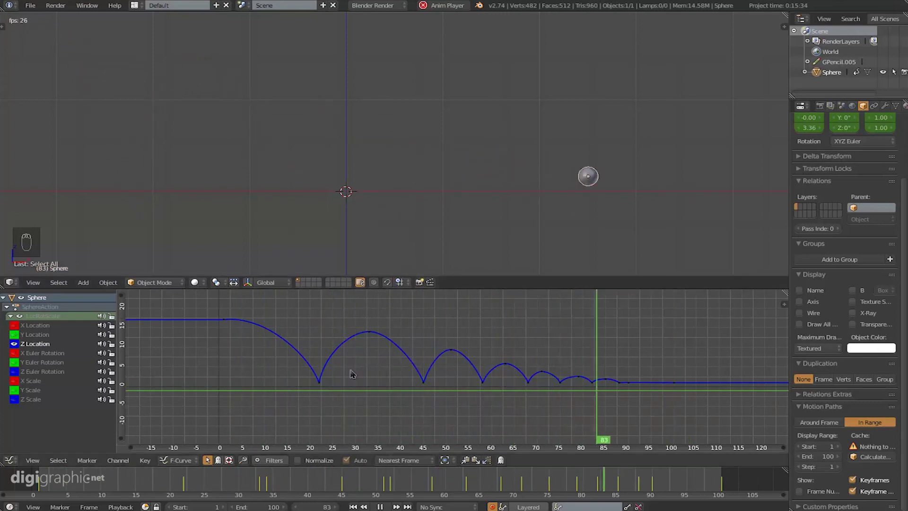
{"action": "key", "text": "alt+a"}
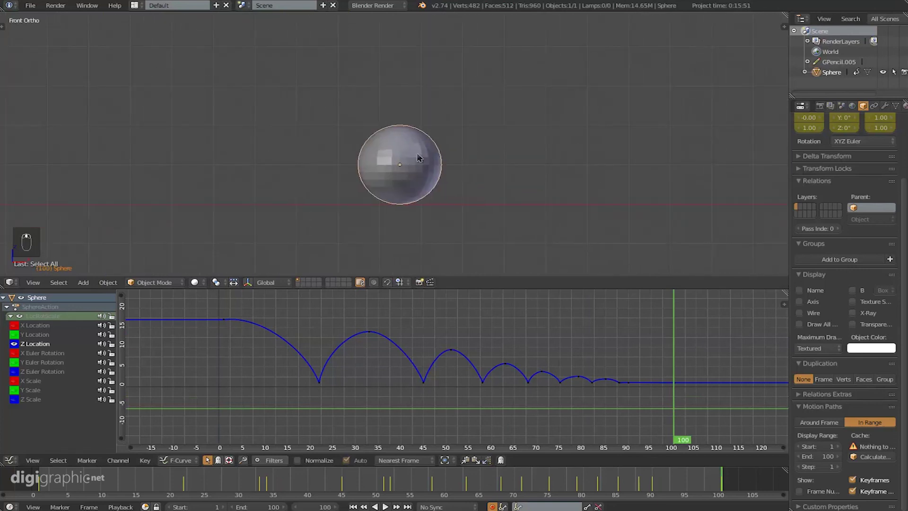
Step: Check the end keyframes near frame 100 and zoom the 3D view back out for the final playback
{"action": "key", "text": "r"}
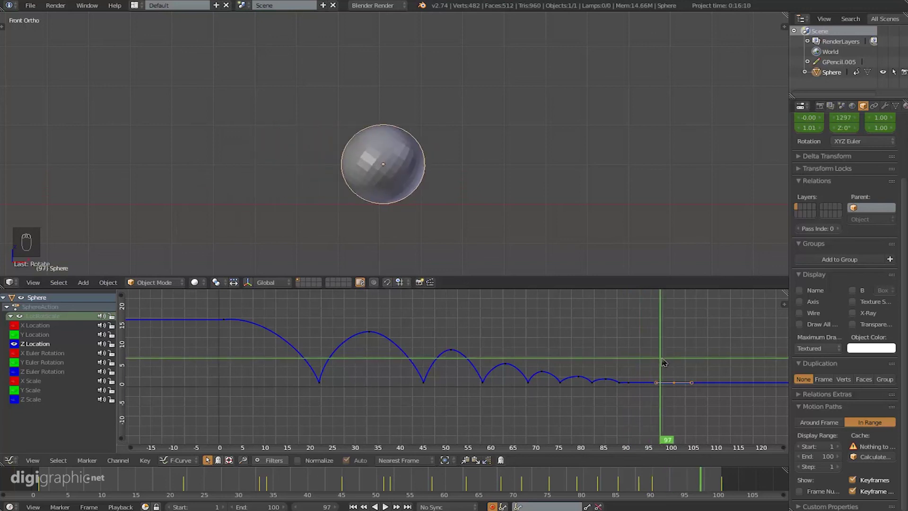
{"action": "key", "text": "ctrl+z"}
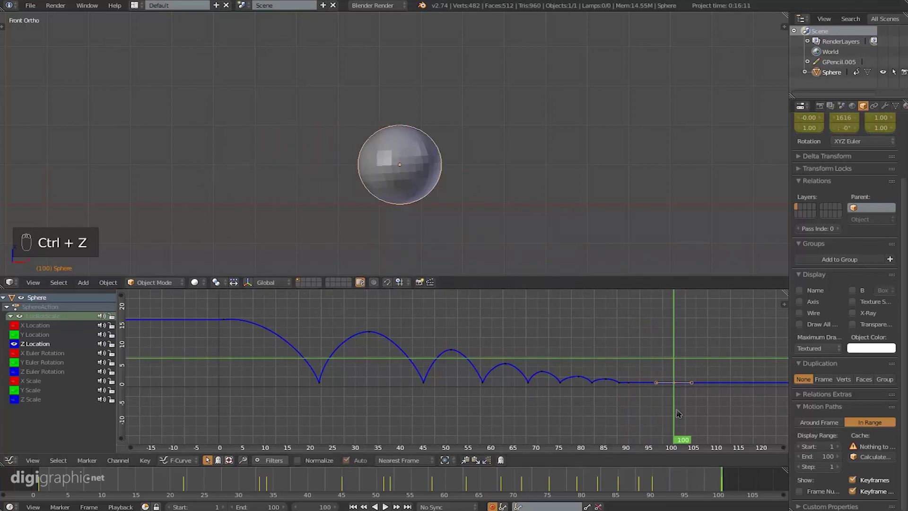
{"action": "key", "text": "ctrl+z"}
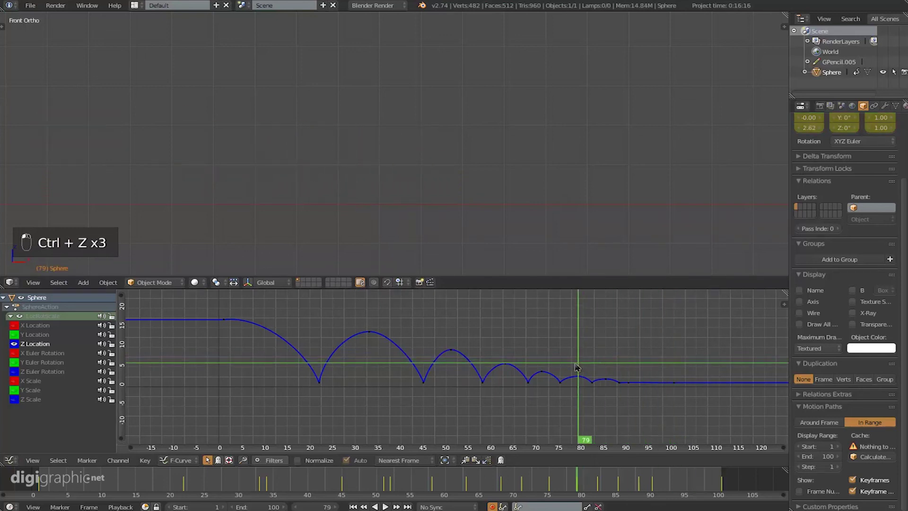